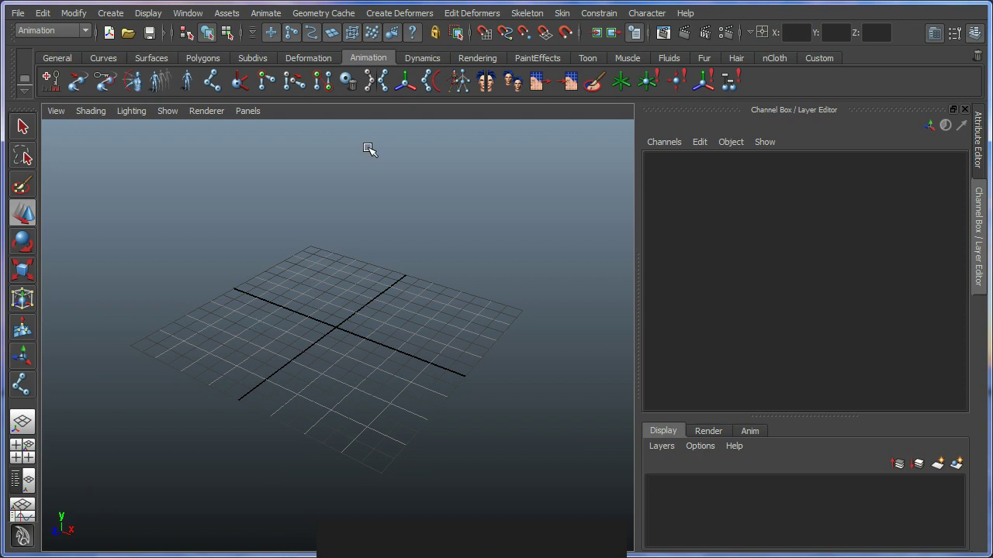
# Step: Tear off the Display > UI Elements list to toggle the side editor panels off
pyautogui.click(162, 17)
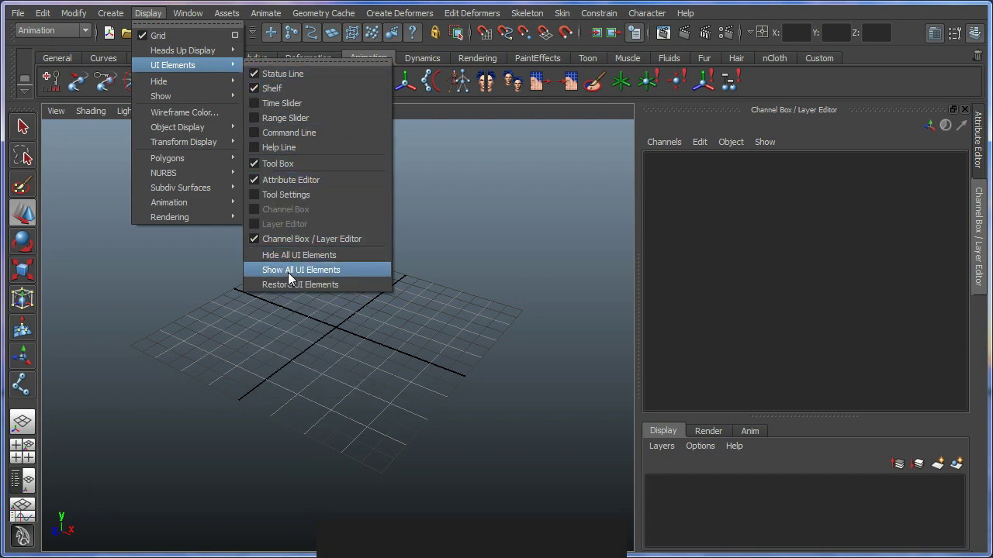
pyautogui.click(293, 280)
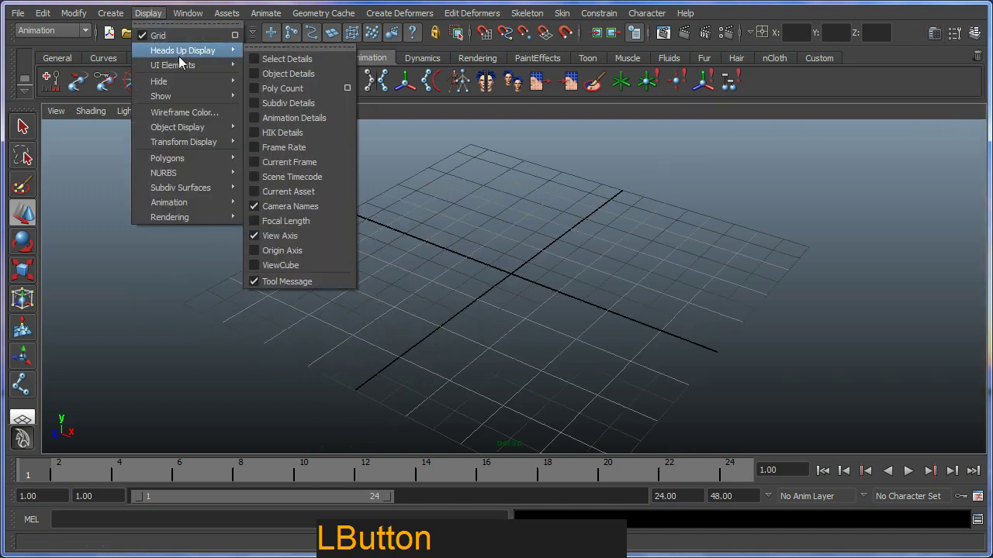
pyautogui.click(310, 70)
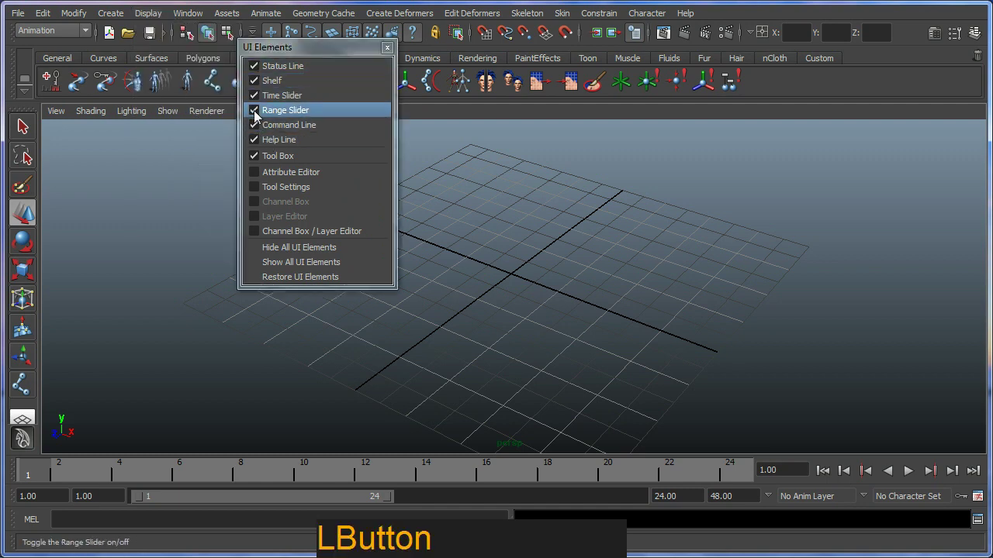
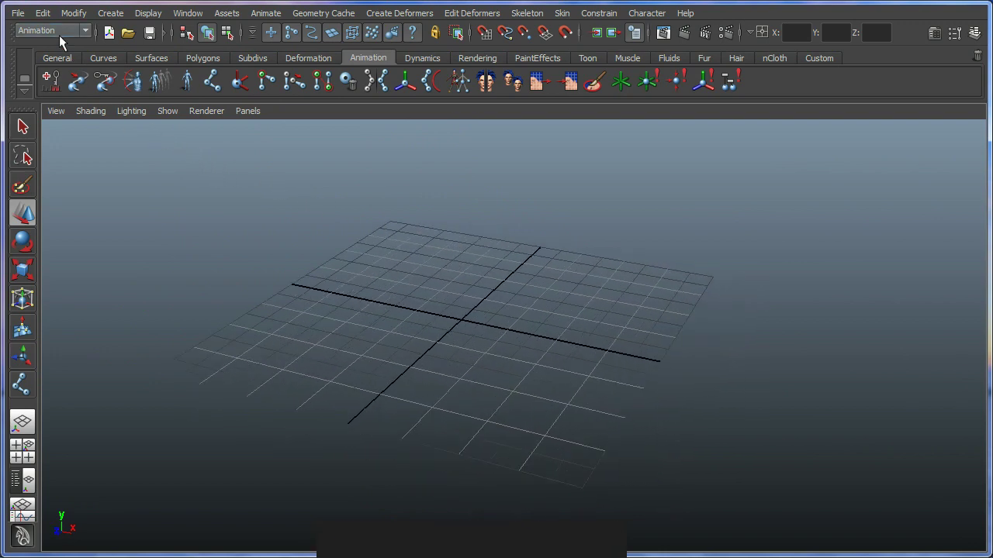
pyautogui.press('ctrl+4')
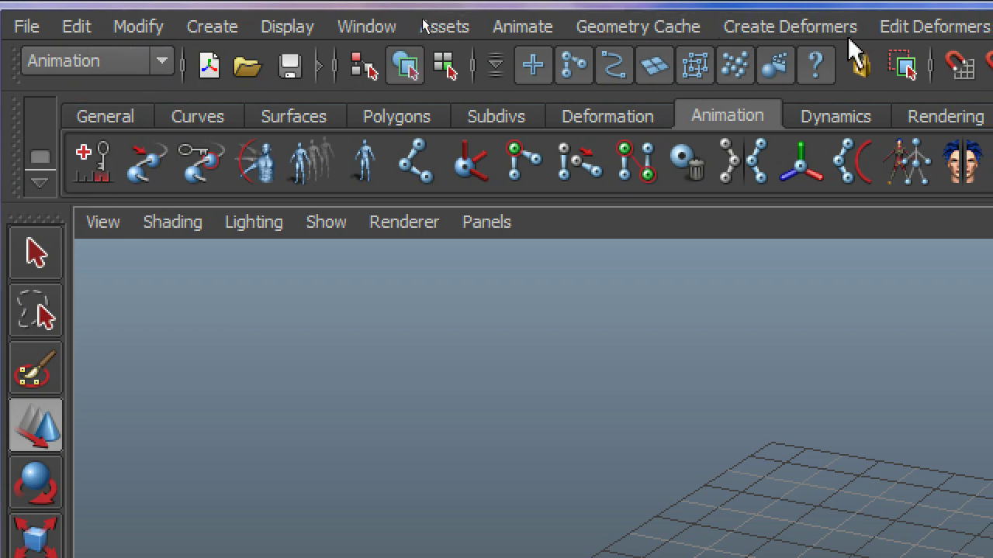
pyautogui.press('ctrl+4')
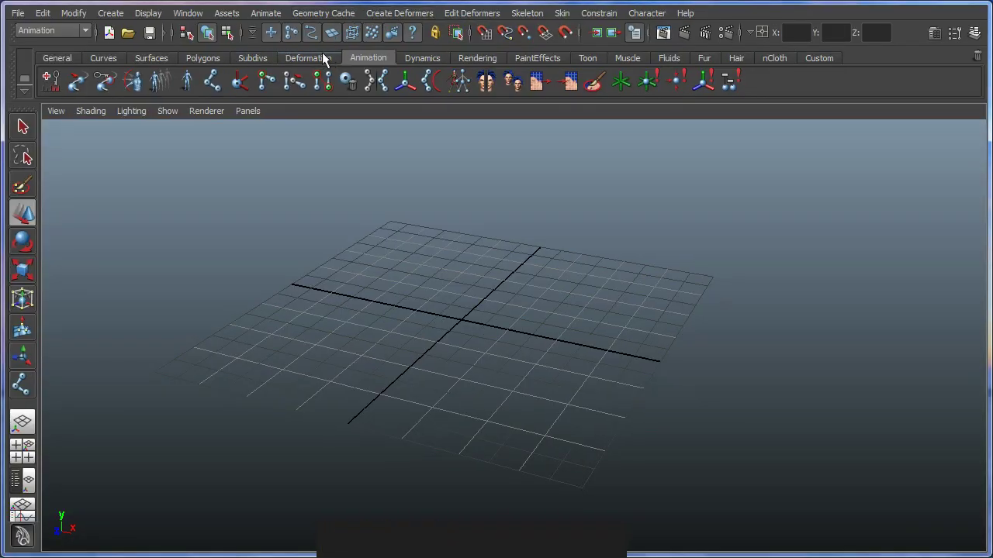
pyautogui.press('ctrl+2')
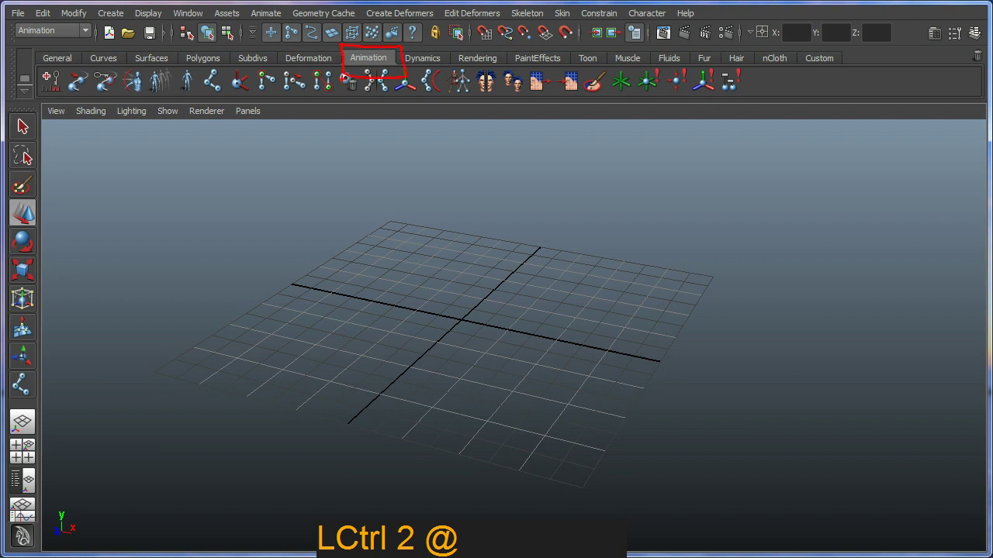
pyautogui.press('Escape')
pyautogui.press('ctrl+2')
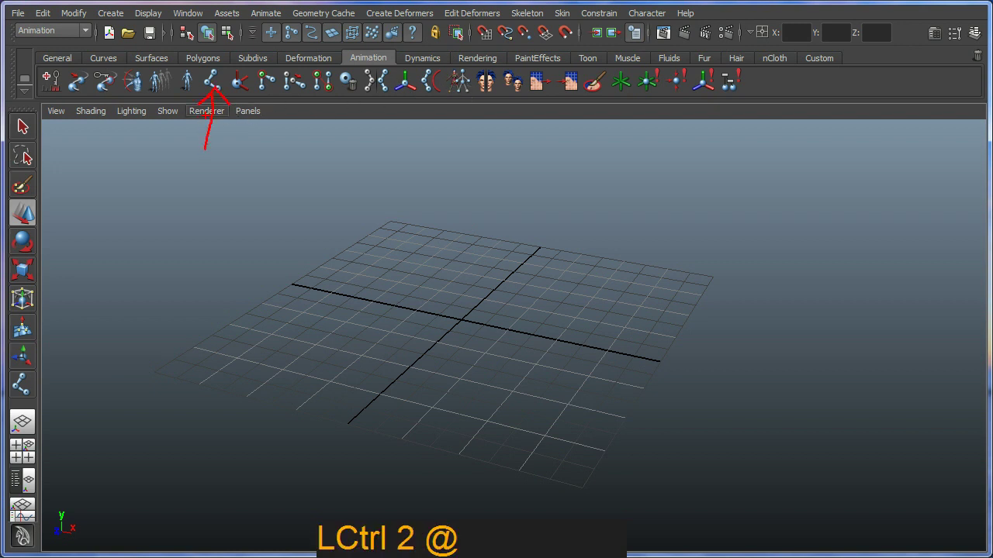
pyautogui.press('Escape')
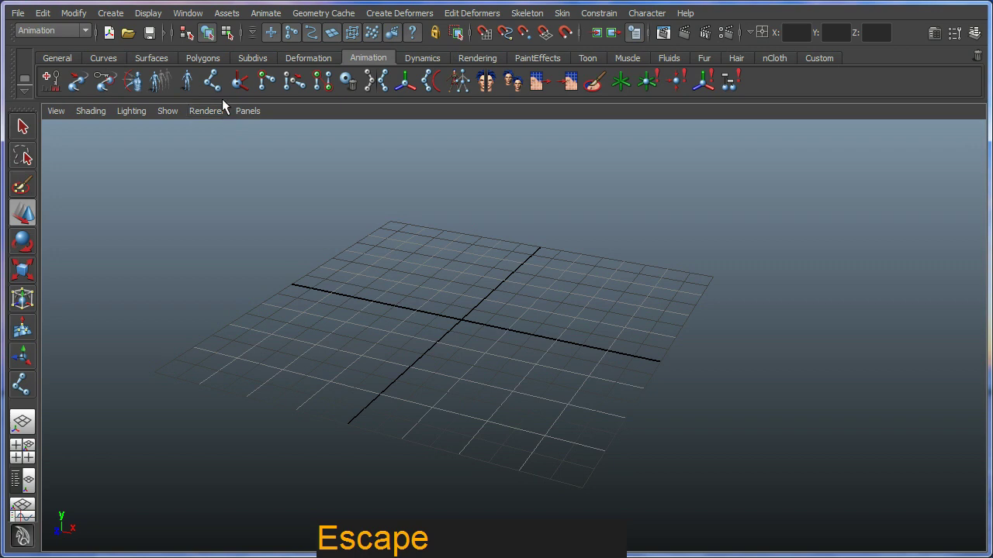
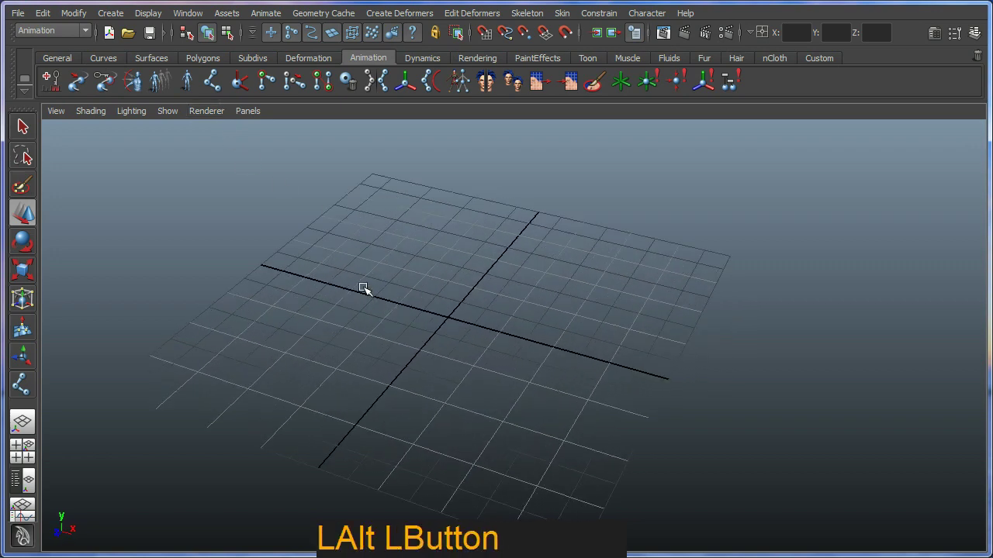
# Step: Switch the viewport to the Front orthographic camera via the hotbox
pyautogui.click(252, 114)
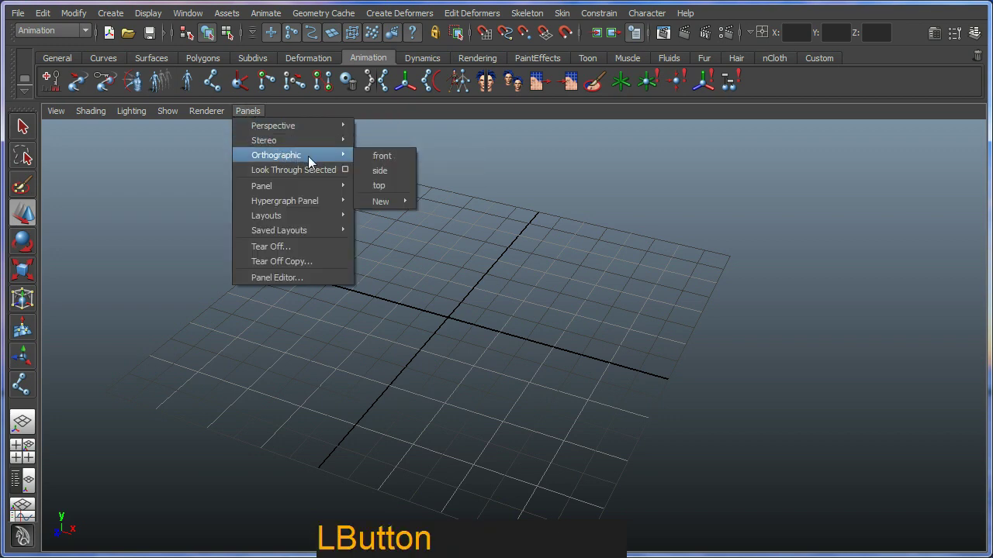
pyautogui.click(383, 164)
pyautogui.middleClick(529, 294)
pyautogui.press('space')
pyautogui.click(489, 273)
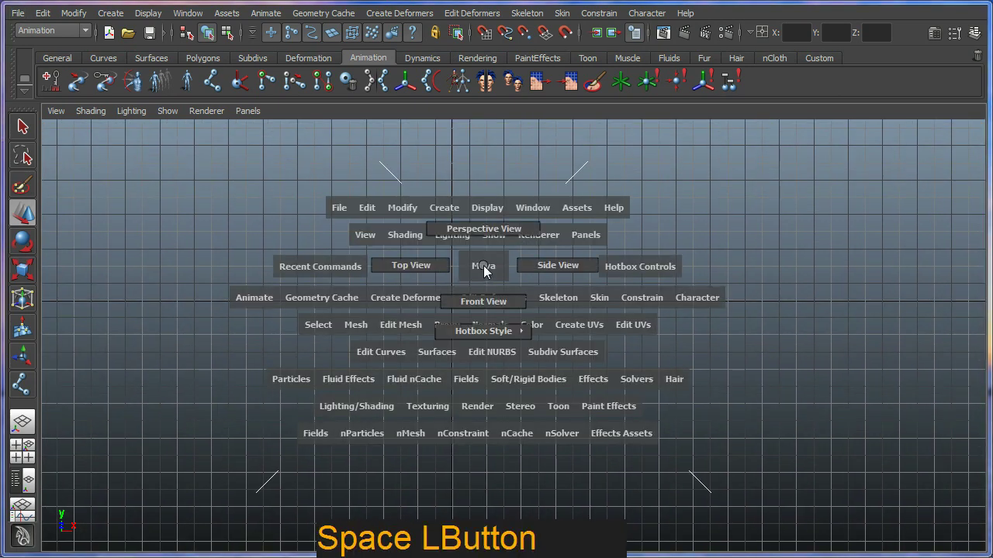
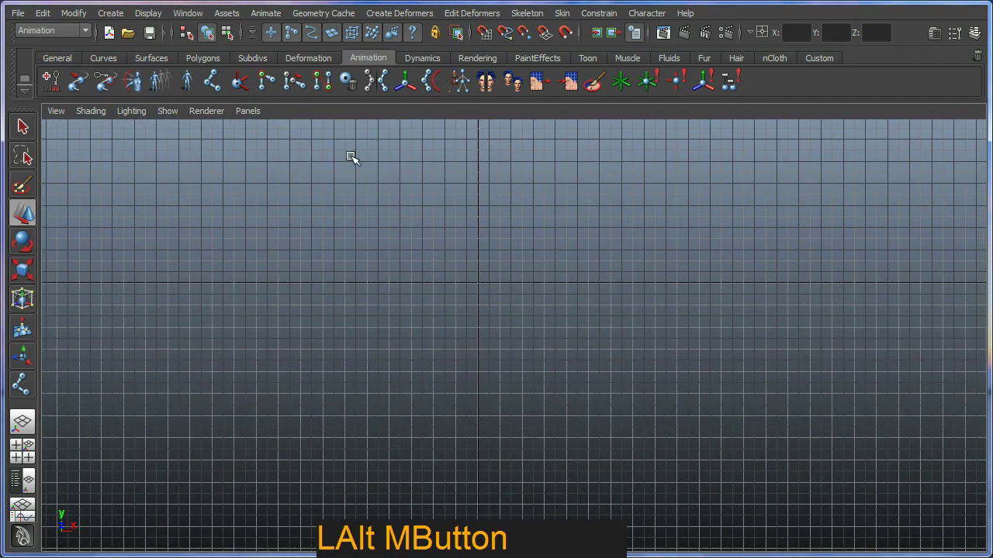
# Step: Place a three-joint chain from shoulder to wrist with an elbow bend and finish it
pyautogui.click(214, 88)
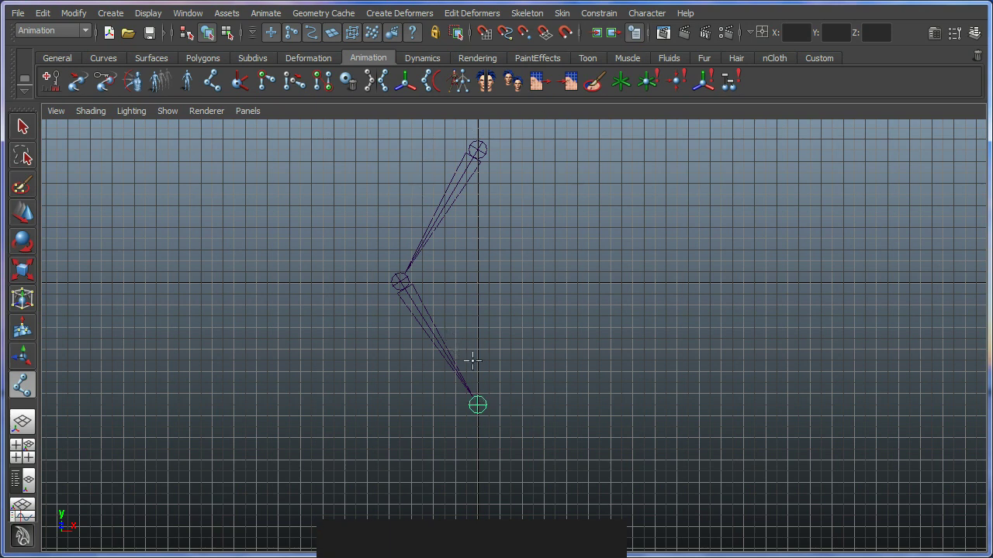
pyautogui.press('Return')
pyautogui.middleClick(467, 319)
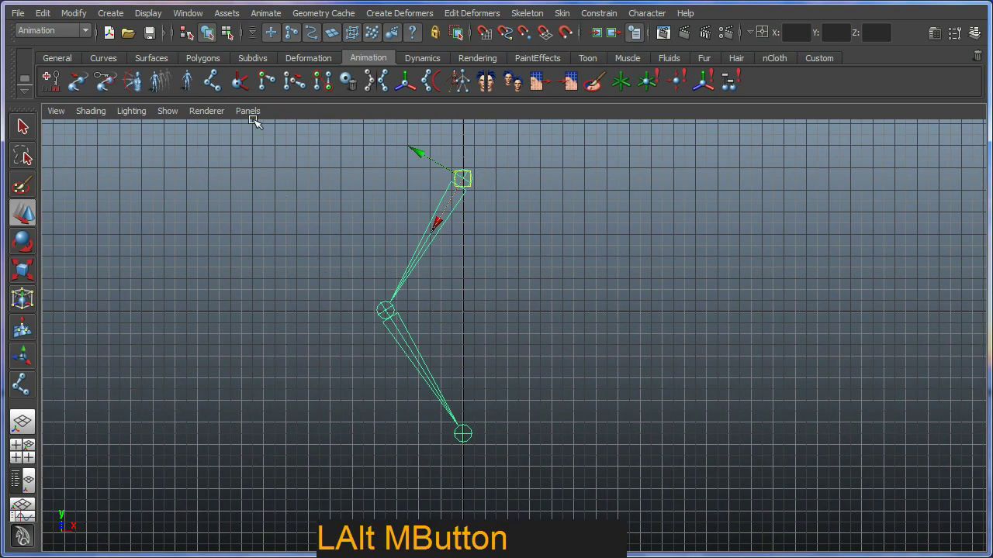
# Step: Return to the persp camera and select the top joint of the new chain
pyautogui.click(257, 120)
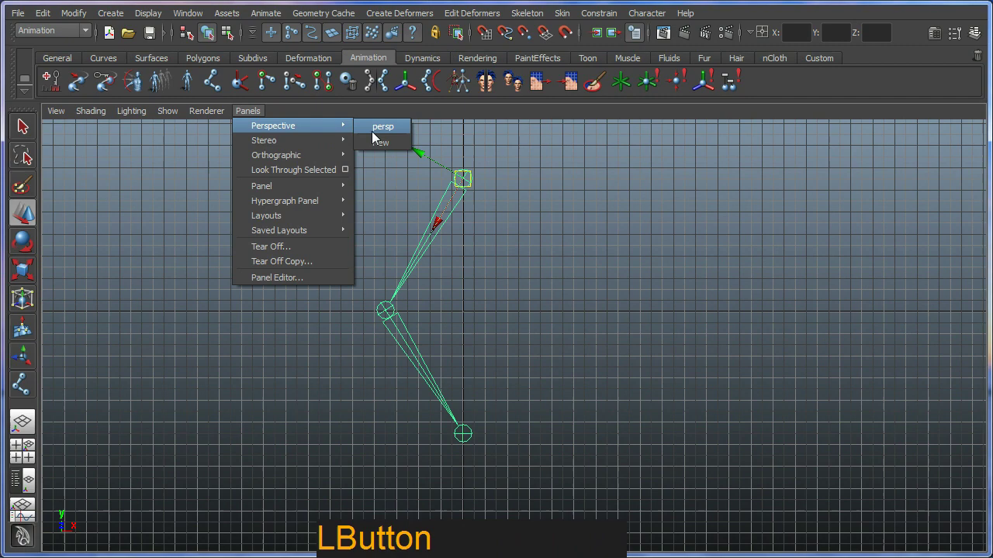
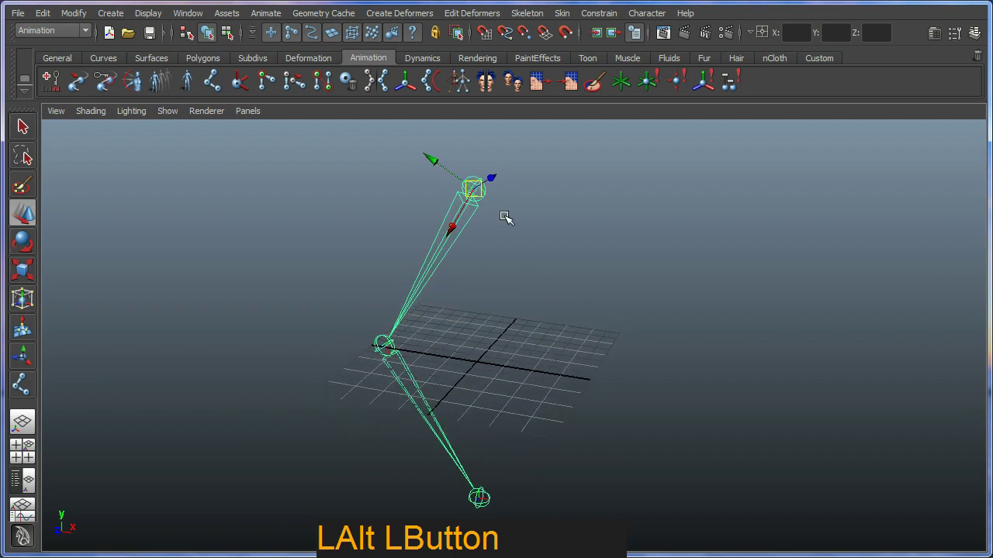
pyautogui.press('ctrl+2')
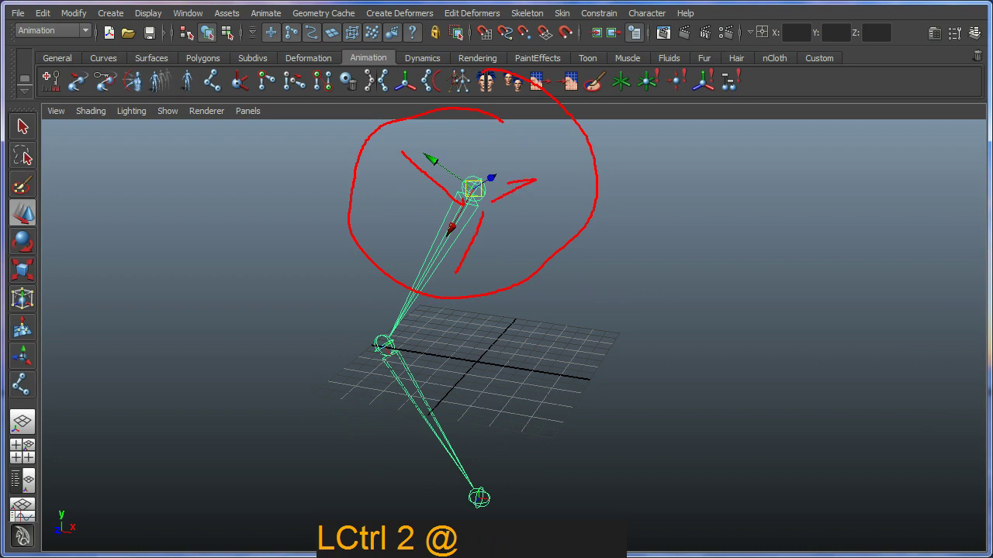
pyautogui.press('Escape')
pyautogui.click(497, 235)
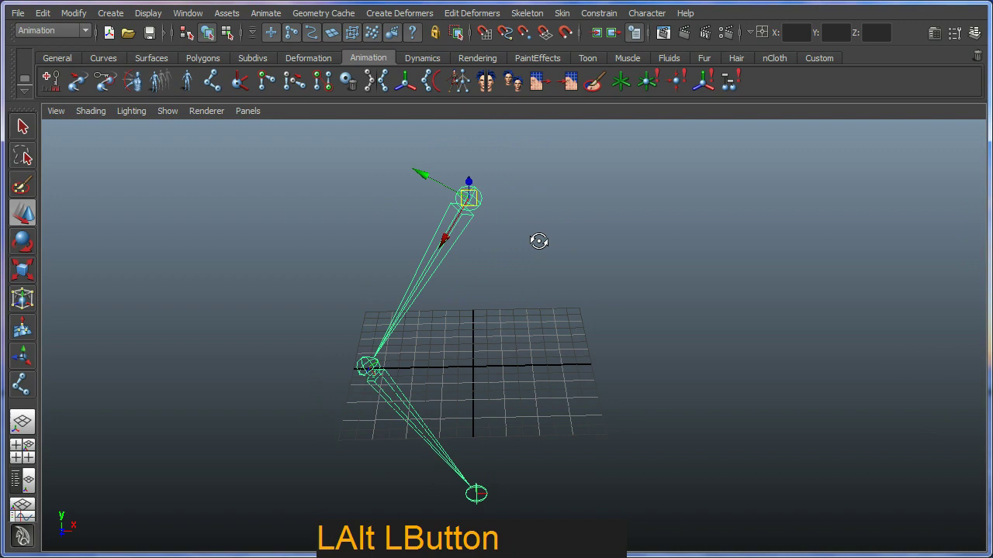
pyautogui.middleClick(465, 249)
pyautogui.rightClick(464, 275)
# Step: Tumble around the joint chain and set the move manipulator axis to World
pyautogui.click(467, 274)
pyautogui.rightClick(476, 268)
pyautogui.click(515, 296)
pyautogui.middleClick(505, 293)
pyautogui.rightClick(508, 297)
pyautogui.rightClick(489, 226)
pyautogui.rightClick(488, 222)
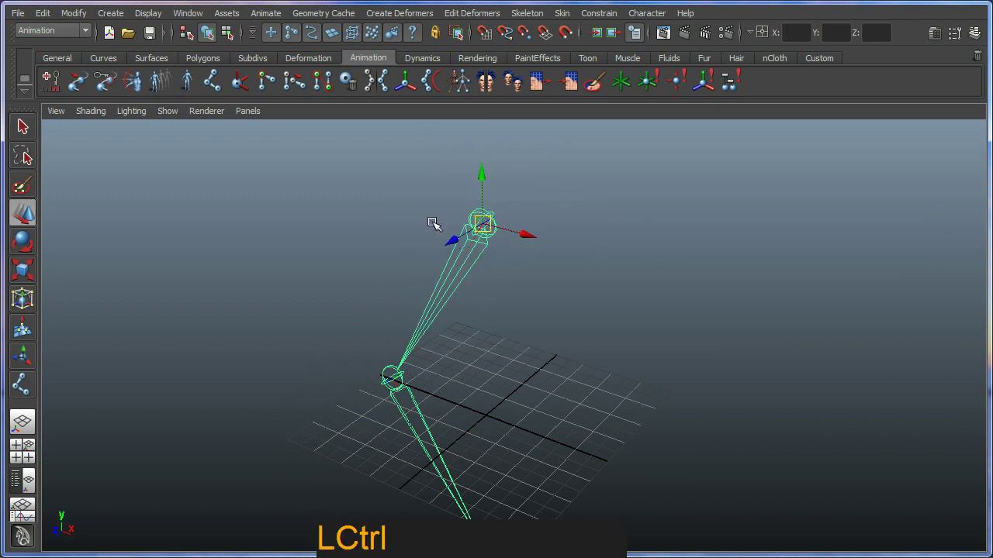
pyautogui.click(542, 279)
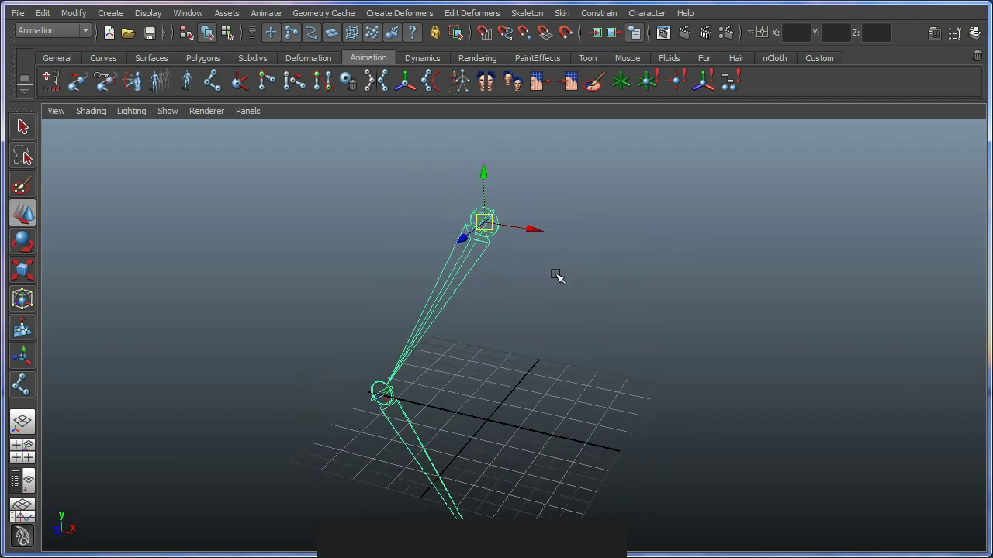
# Step: Rotate the arm chain into a pose, then bring up the move-axis orientation choices with World checked
pyautogui.press('e')
pyautogui.click(499, 226)
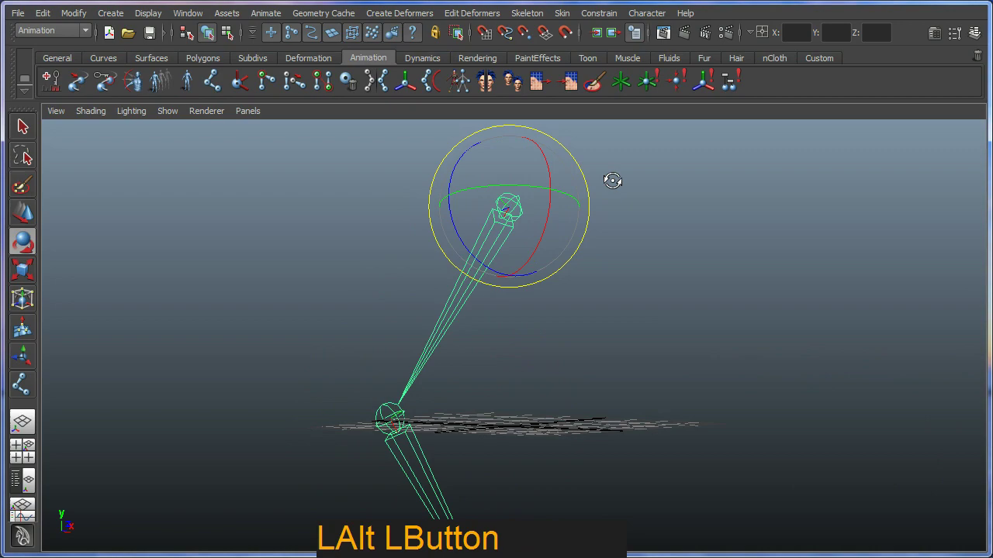
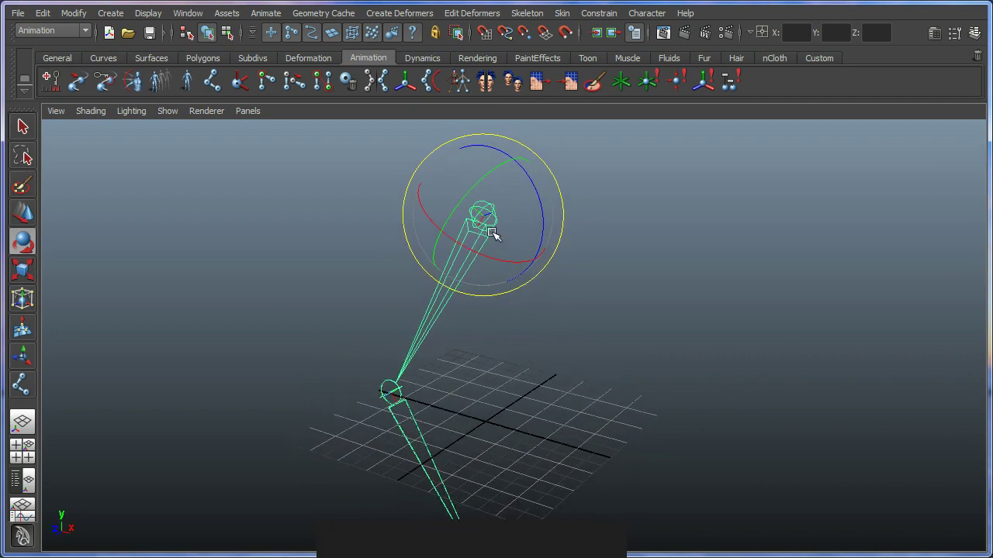
pyautogui.press('w')
pyautogui.click(486, 239)
pyautogui.rightClick(490, 228)
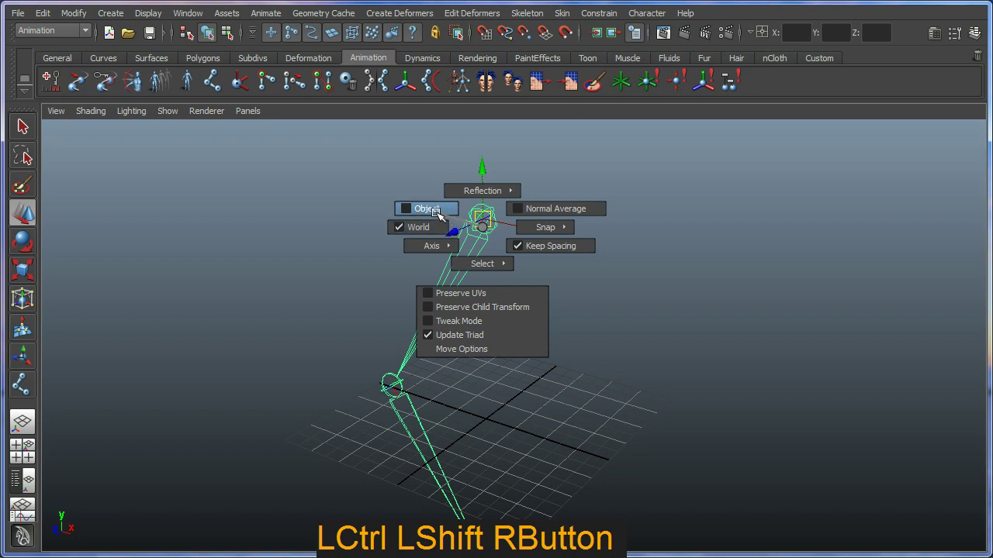
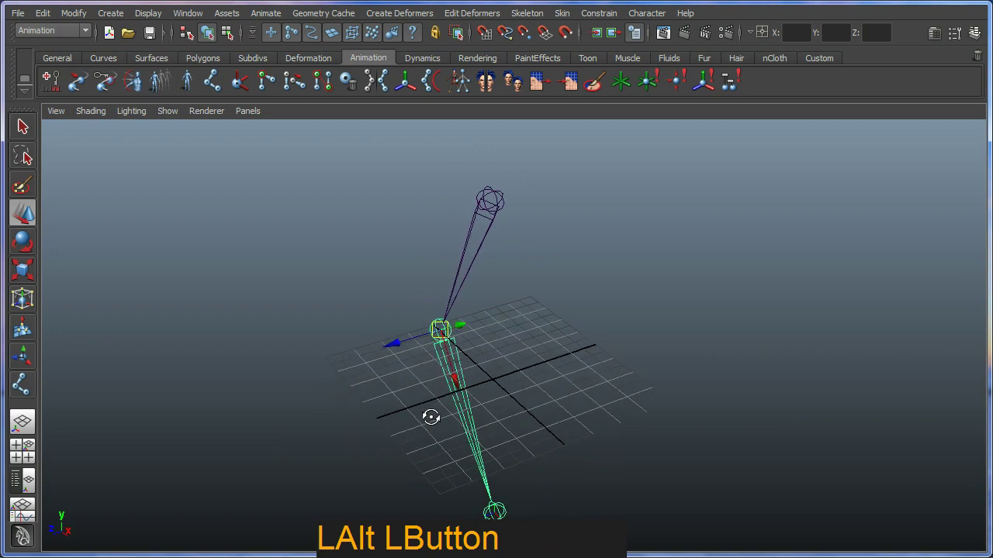
pyautogui.rightClick(477, 428)
pyautogui.middleClick(472, 418)
pyautogui.rightClick(467, 444)
pyautogui.click(486, 460)
pyautogui.press('space')
pyautogui.click(976, 31)
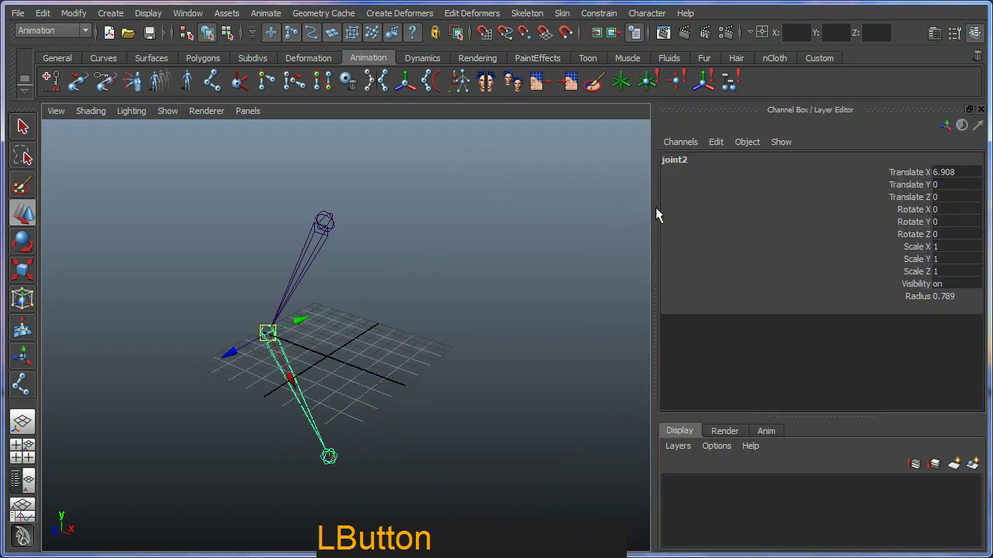
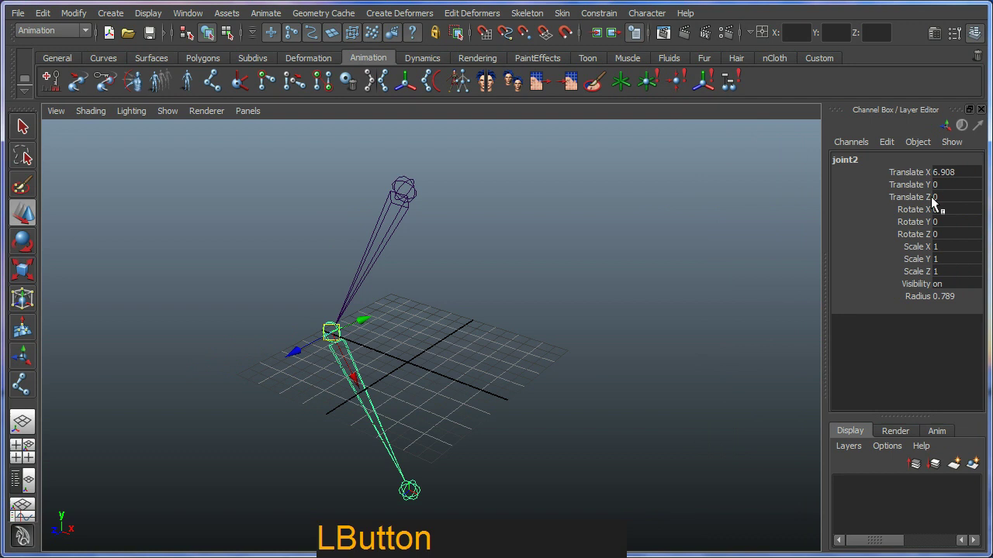
pyautogui.click(413, 187)
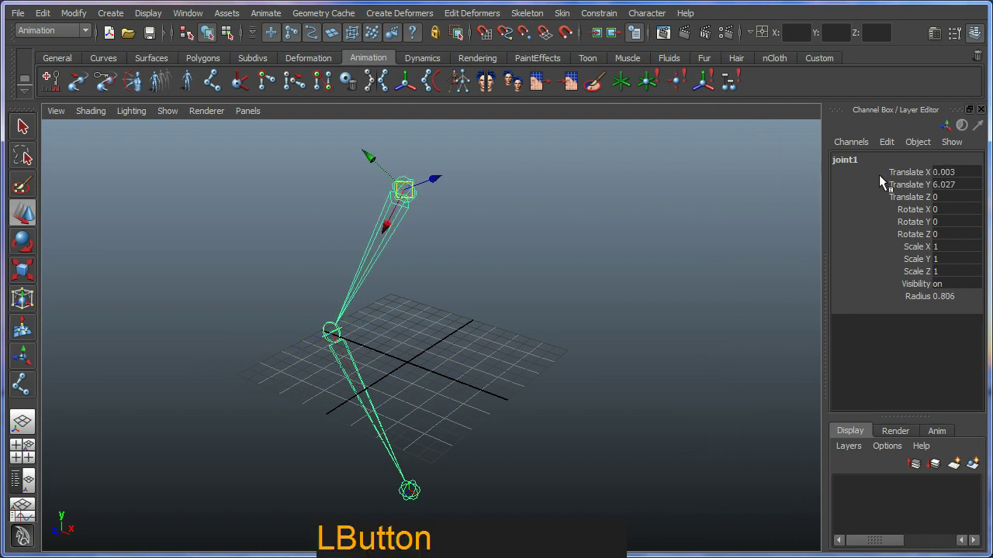
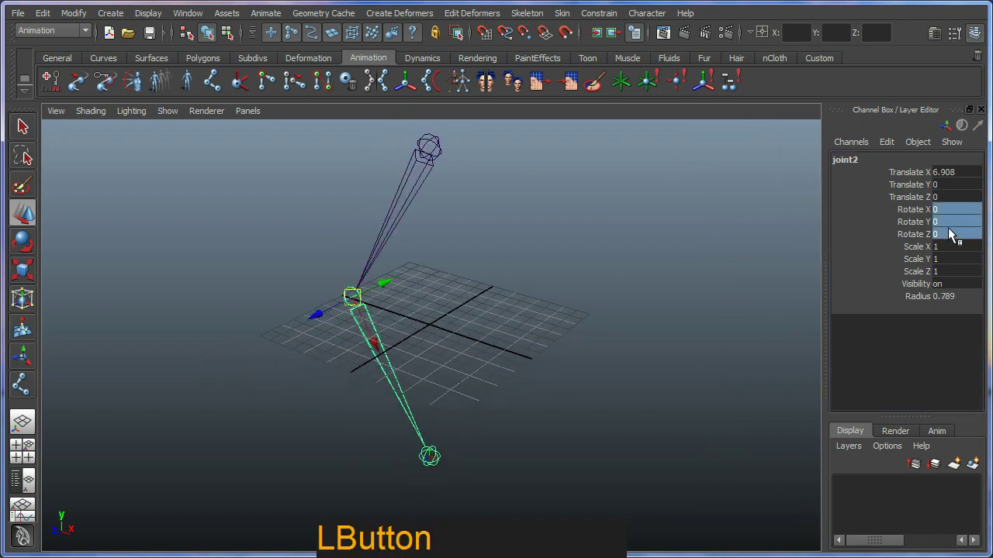
pyautogui.middleClick(483, 400)
pyautogui.click(469, 424)
pyautogui.middleClick(477, 371)
pyautogui.rightClick(450, 382)
pyautogui.click(442, 348)
pyautogui.middleClick(507, 313)
pyautogui.middleClick(377, 383)
pyautogui.rightClick(396, 361)
pyautogui.click(438, 374)
pyautogui.middleClick(435, 348)
pyautogui.rightClick(408, 371)
pyautogui.click(443, 227)
pyautogui.click(439, 243)
pyautogui.press('w')
pyautogui.click(445, 231)
pyautogui.press('ctrl+z')
pyautogui.middleClick(429, 386)
pyautogui.click(382, 326)
pyautogui.click(438, 363)
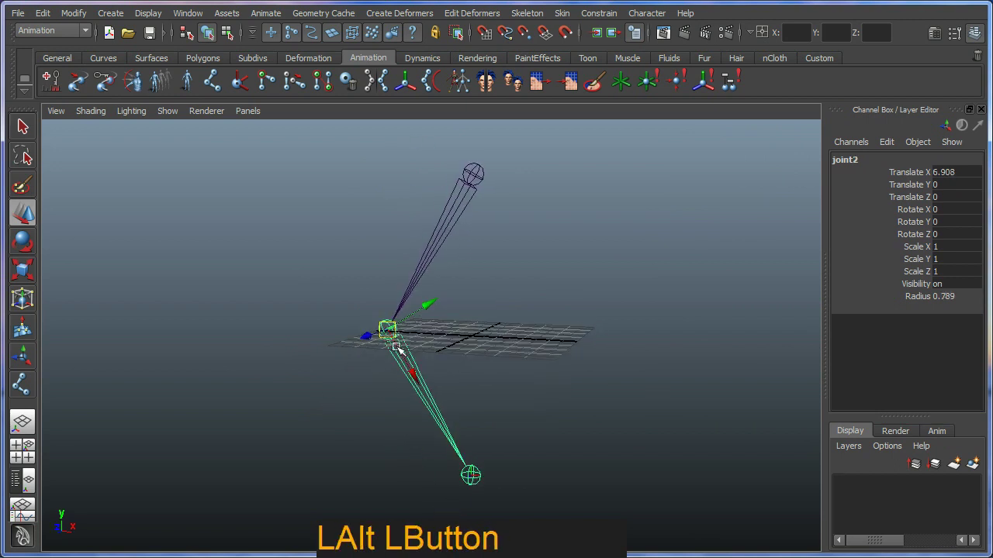
pyautogui.press('e')
pyautogui.click(455, 320)
pyautogui.press('z')
pyautogui.click(480, 178)
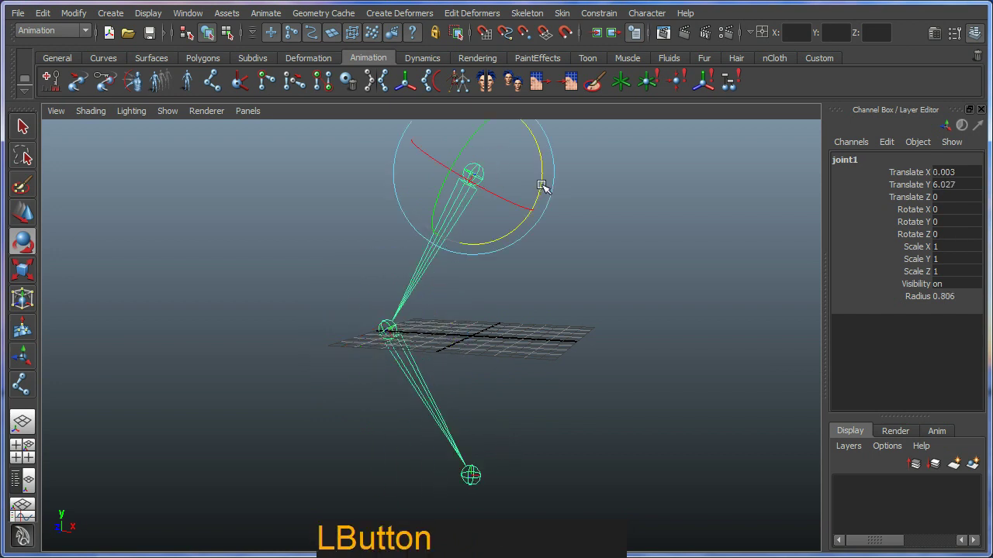
pyautogui.press('ctrl+z')
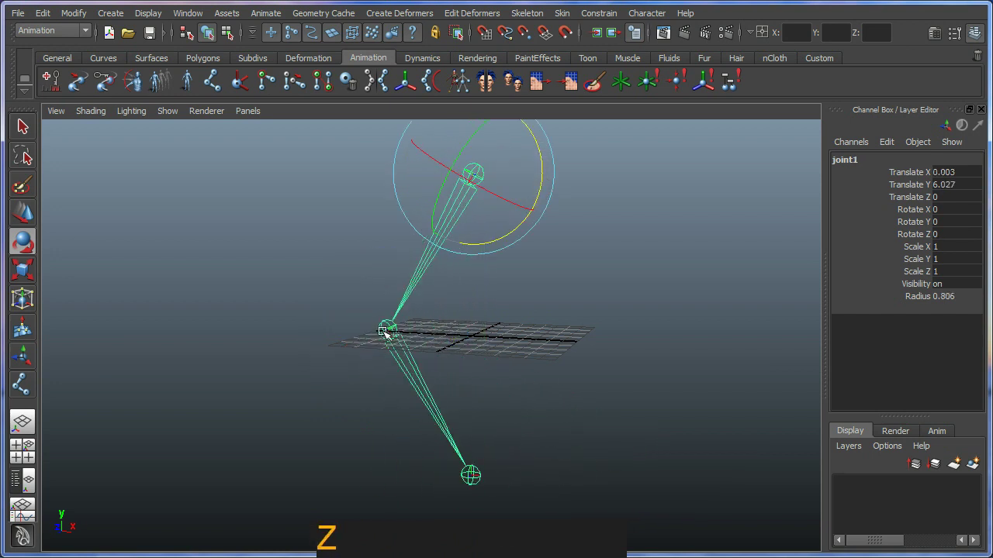
pyautogui.click(393, 325)
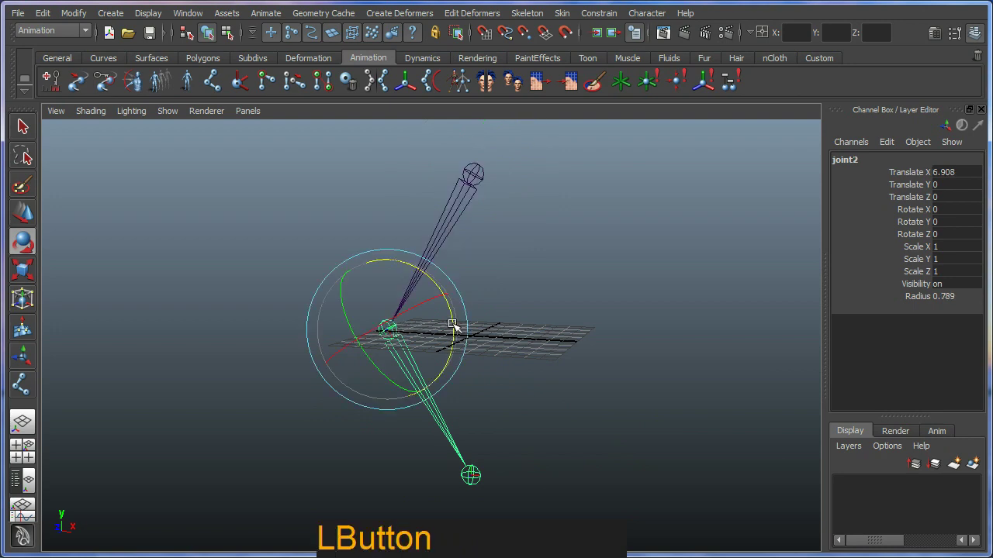
pyautogui.press('ctrl+z')
pyautogui.click(440, 366)
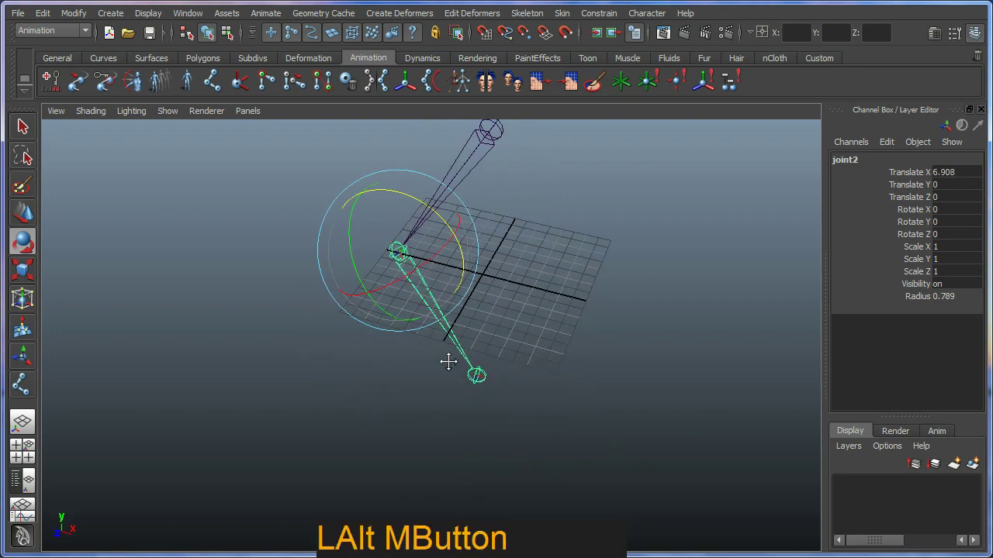
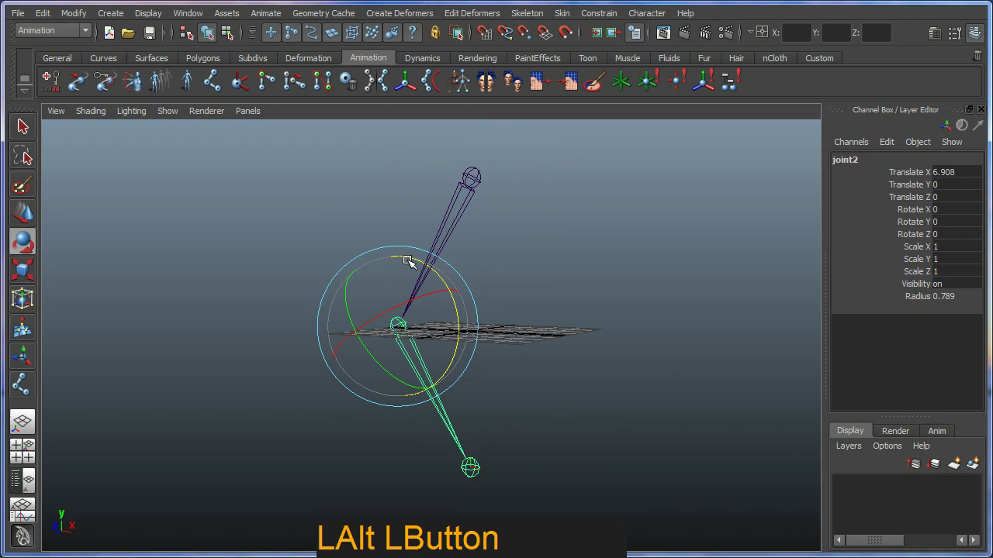
pyautogui.click(416, 268)
pyautogui.rightClick(444, 246)
pyautogui.click(441, 266)
pyautogui.click(453, 310)
pyautogui.press('w')
pyautogui.click(388, 325)
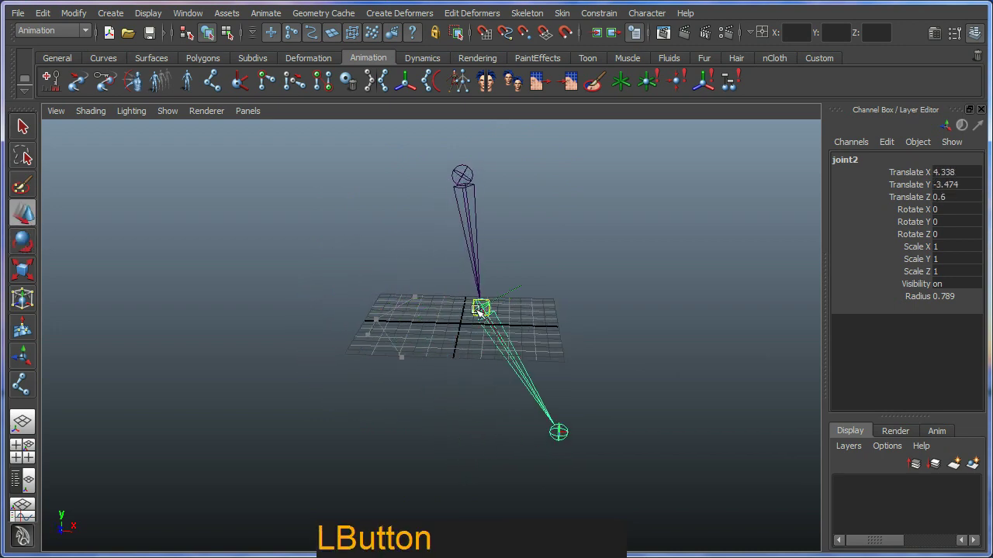
pyautogui.press('ctrl+z')
pyautogui.click(390, 373)
pyautogui.press('e')
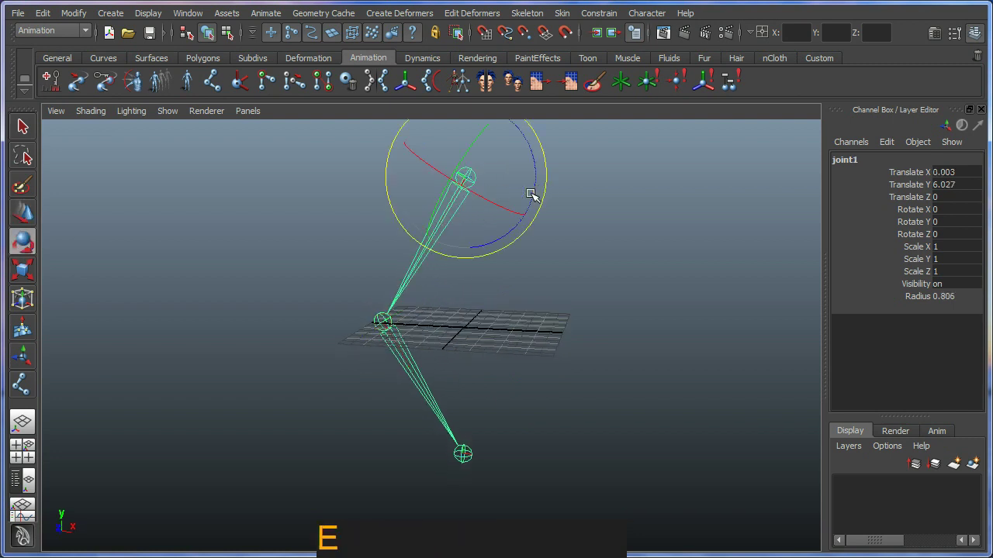
pyautogui.click(540, 195)
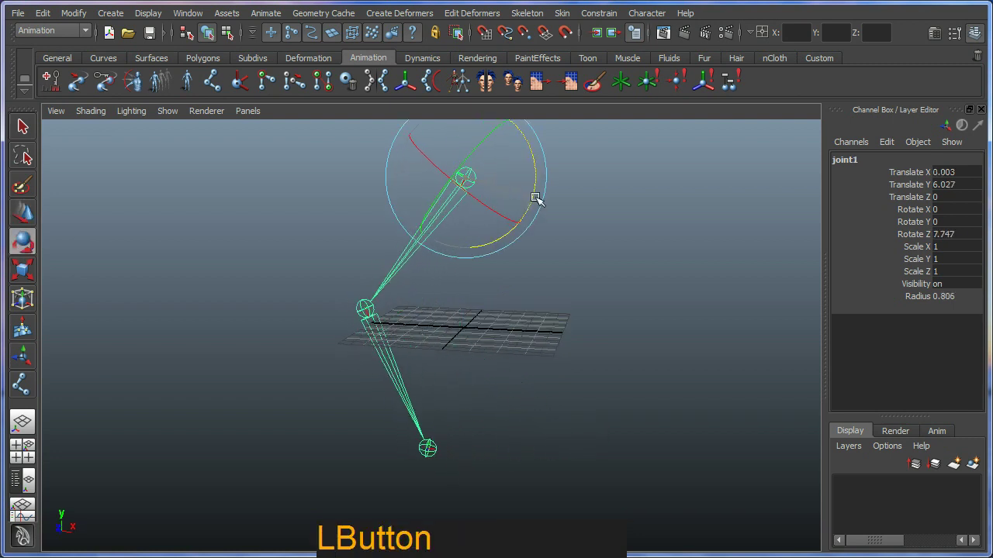
pyautogui.press('z')
pyautogui.click(388, 328)
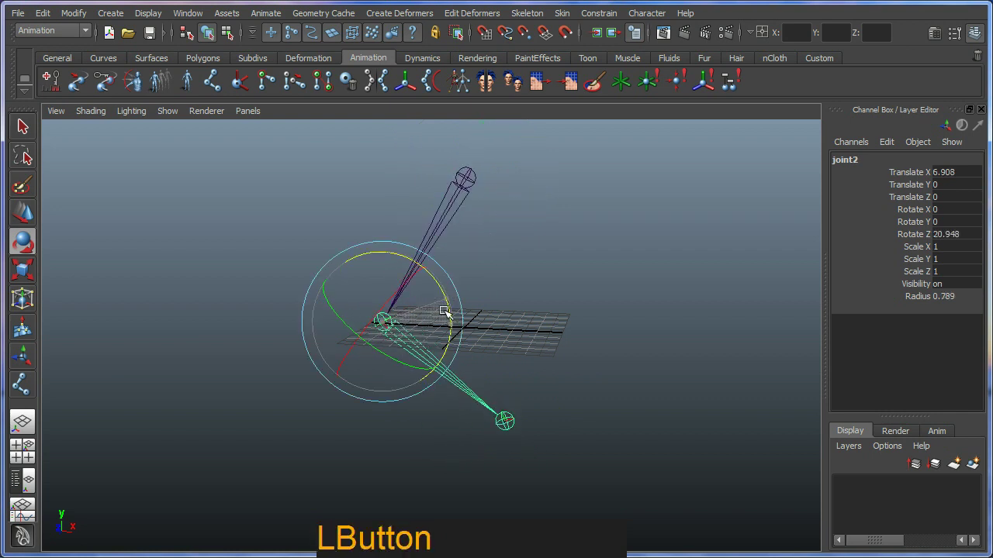
pyautogui.press('ctrl+z')
pyautogui.click(379, 381)
pyautogui.press('w')
pyautogui.click(438, 356)
pyautogui.click(418, 341)
pyautogui.middleClick(379, 385)
pyautogui.rightClick(342, 403)
pyautogui.click(381, 400)
pyautogui.rightClick(420, 428)
pyautogui.middleClick(434, 455)
pyautogui.rightClick(430, 456)
pyautogui.click(435, 443)
pyautogui.rightClick(435, 427)
pyautogui.middleClick(406, 411)
pyautogui.middleClick(415, 322)
# Step: Rename the joints to Shoulder, Elbow and Wrist in the Channel Box
pyautogui.click(435, 191)
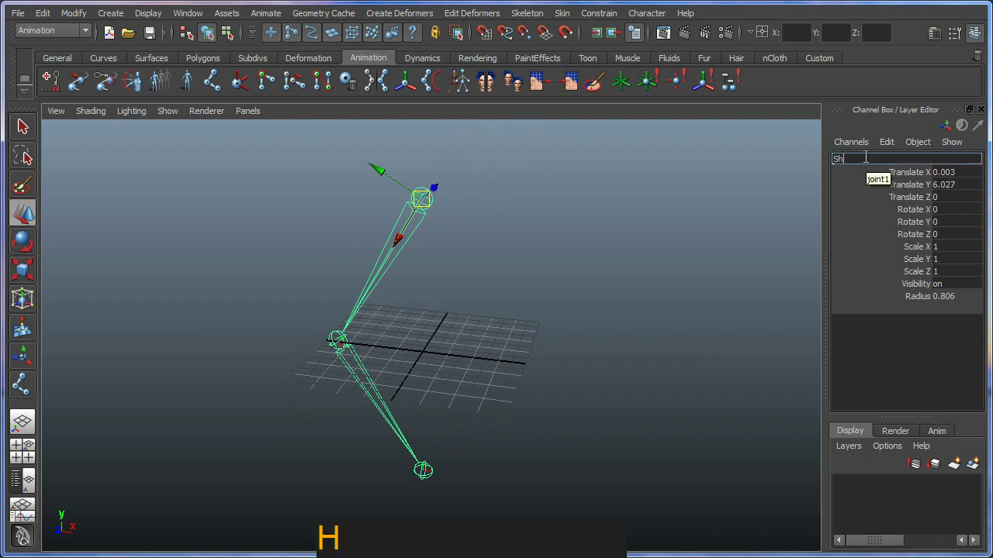
pyautogui.press('Return')
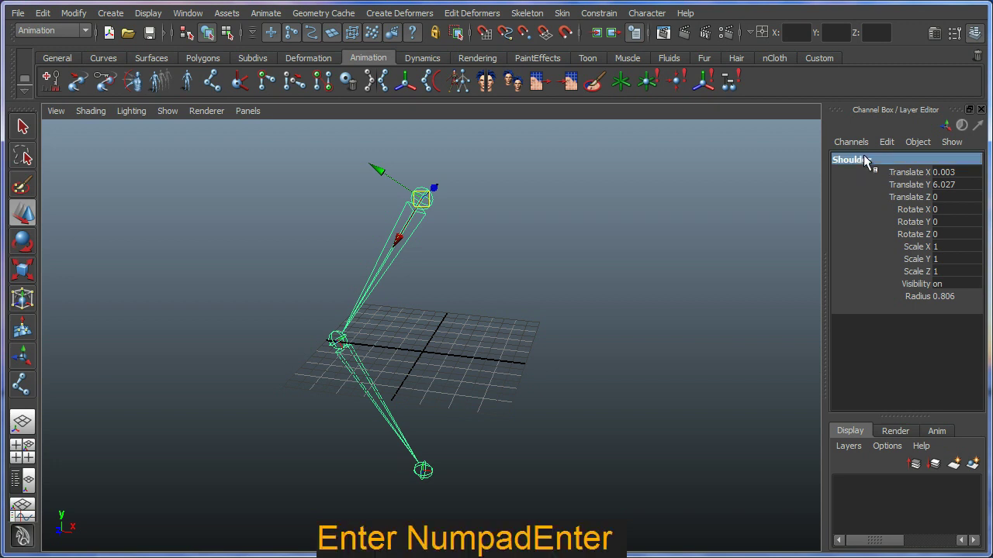
pyautogui.click(354, 357)
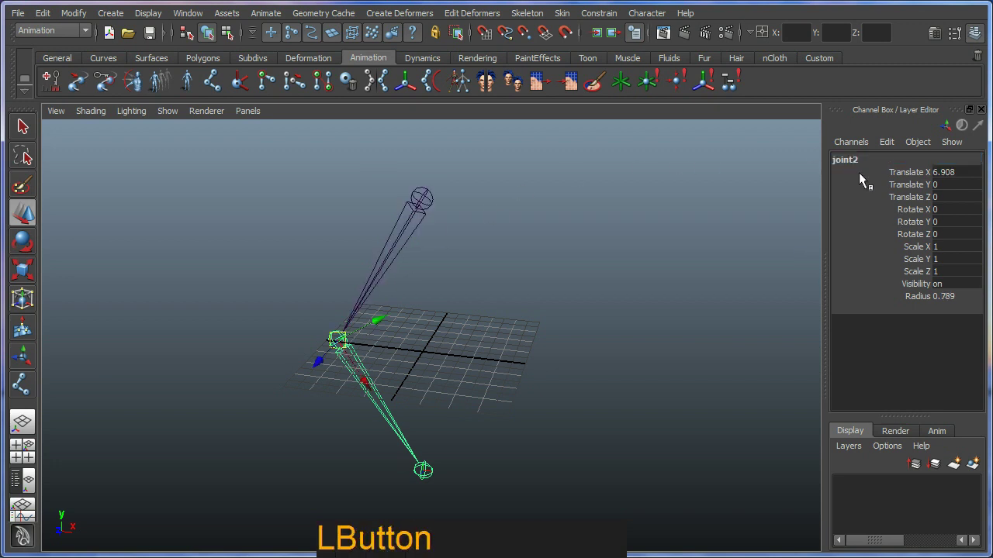
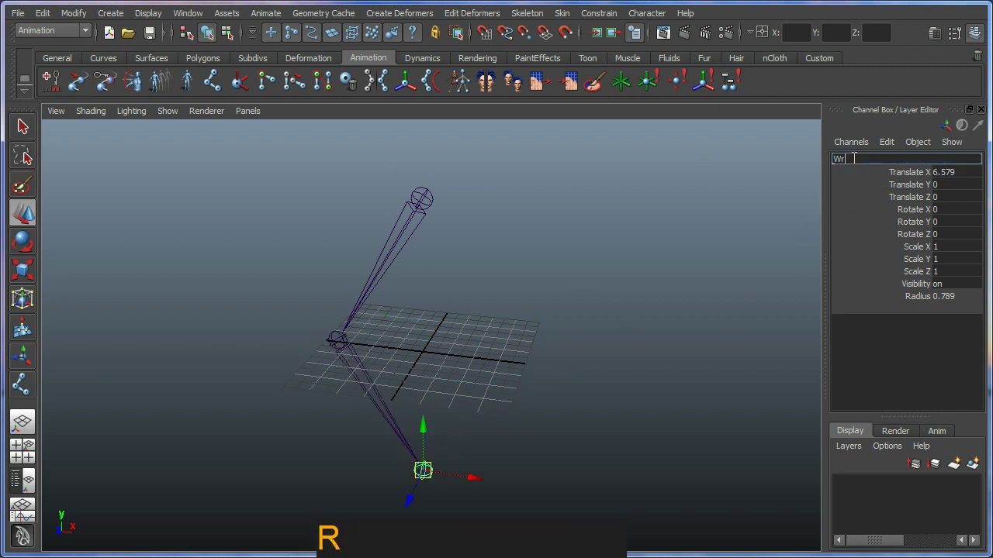
pyautogui.press('BackSpace')
# Step: Create a display layer for the joints and rename layer1 to 'skeleton'
pyautogui.press('Return')
pyautogui.click(425, 175)
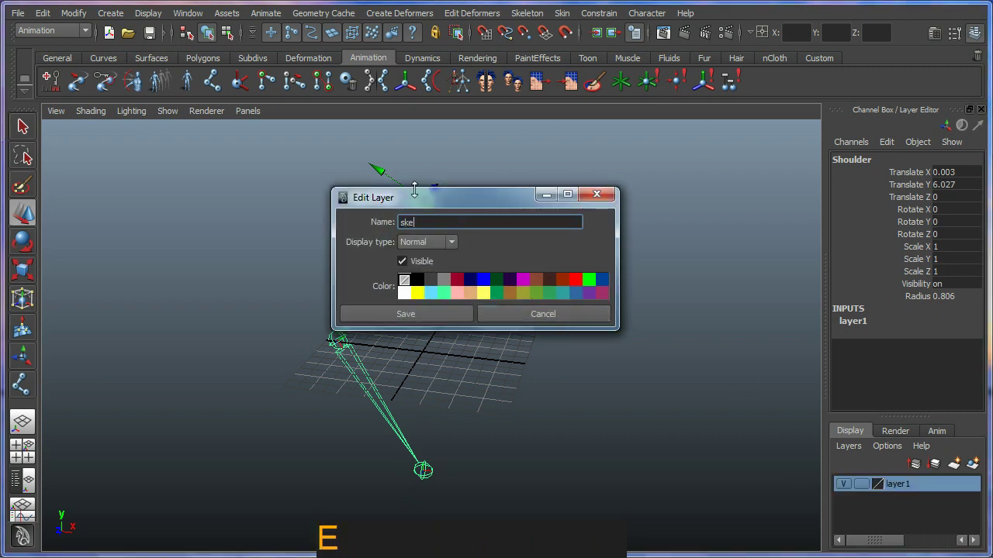
pyautogui.press('Return')
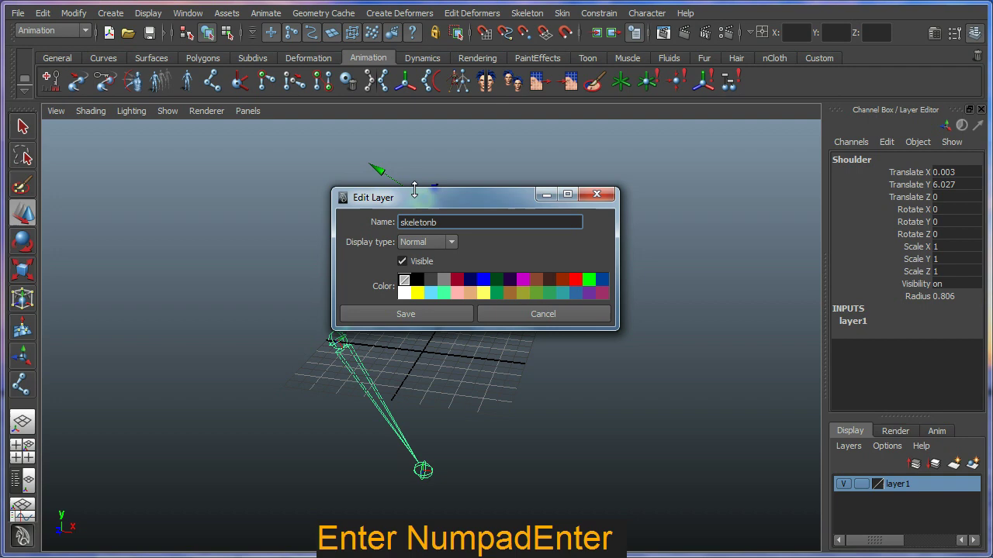
pyautogui.press('BackSpace')
pyautogui.press('Return')
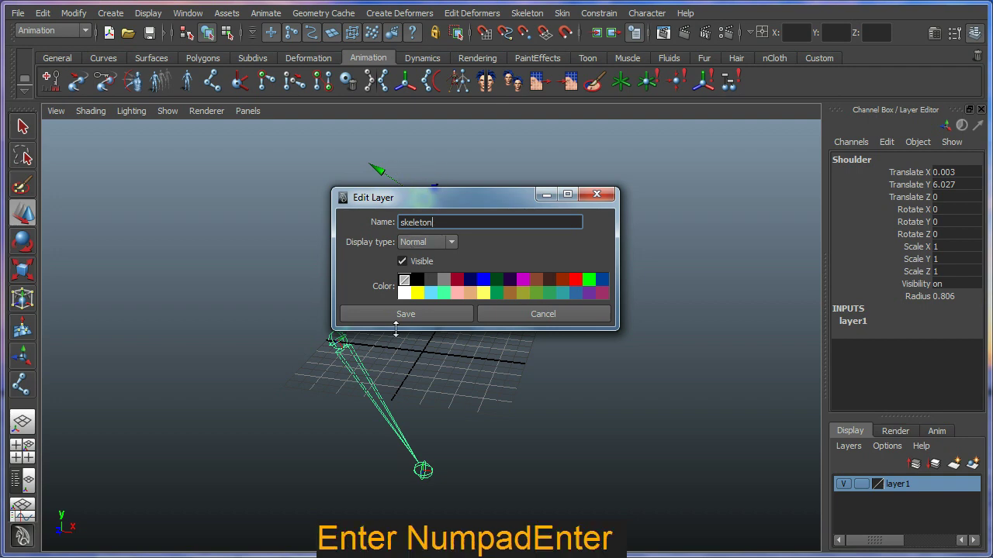
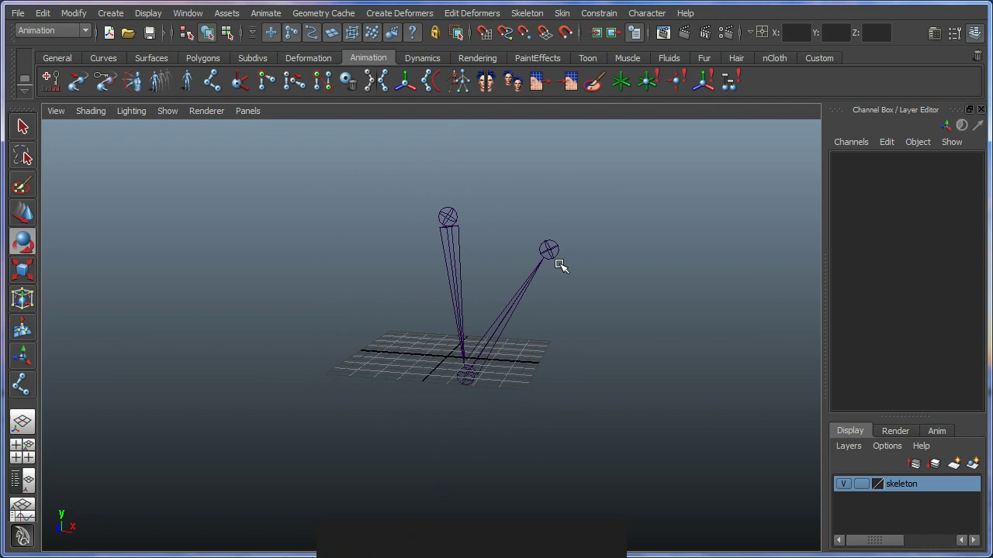
pyautogui.press('ctrl+z')
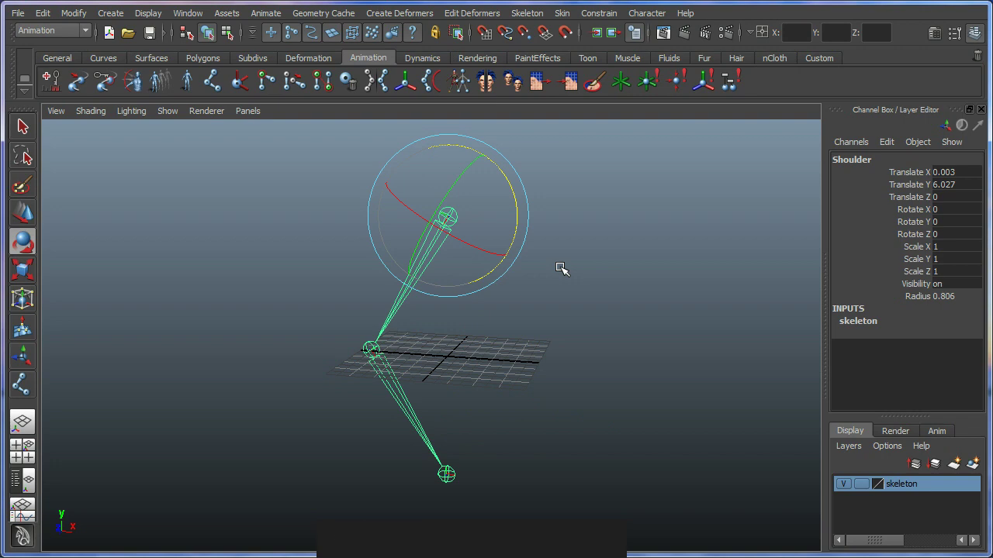
pyautogui.click(567, 263)
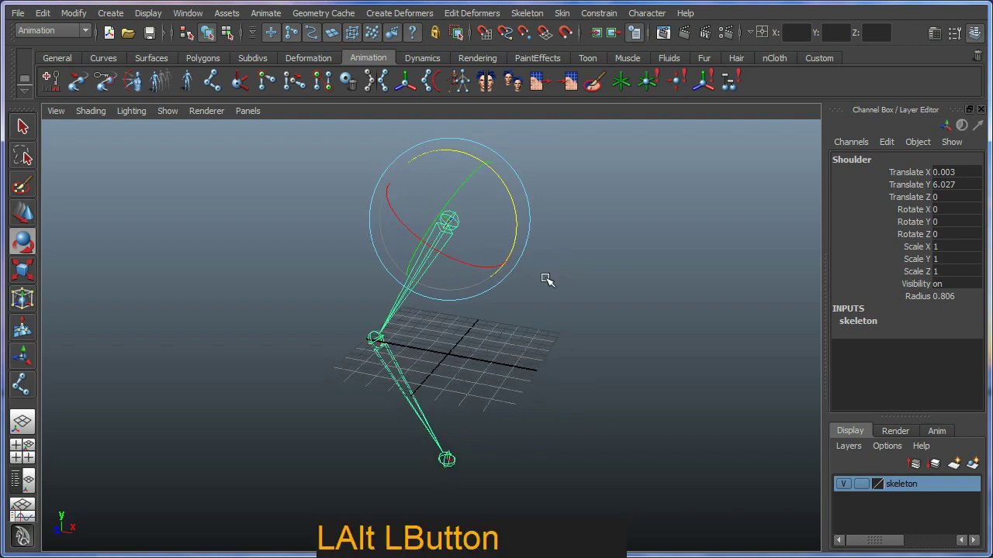
pyautogui.click(477, 266)
pyautogui.click(460, 269)
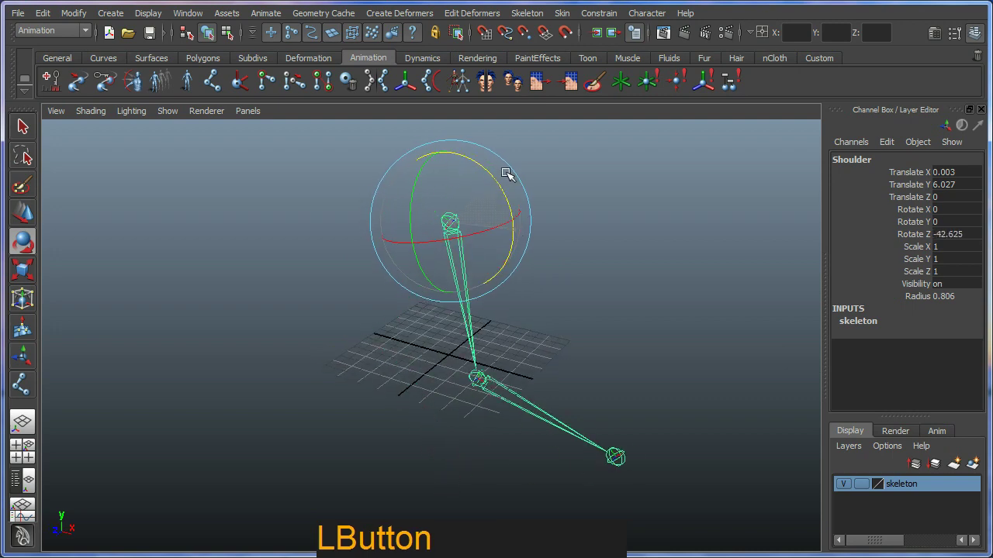
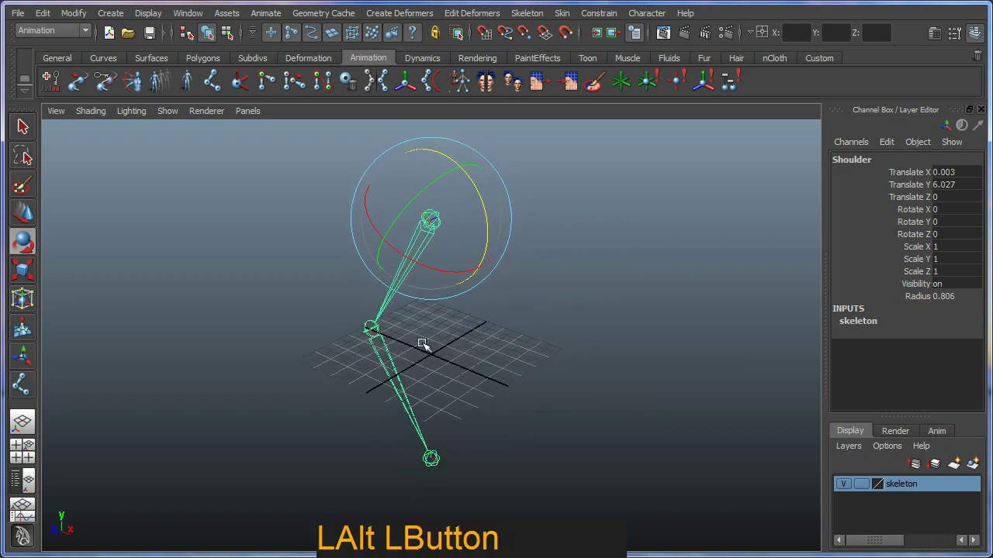
pyautogui.click(414, 354)
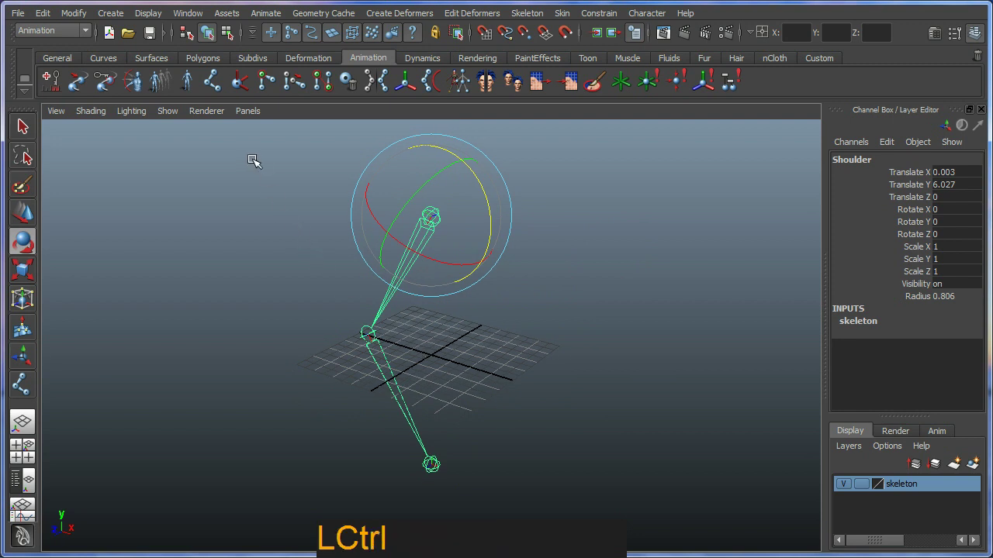
# Step: Create a single-chain IK handle from the Shoulder joint to the wrist and test-drag it down
pyautogui.press('ctrl+2')
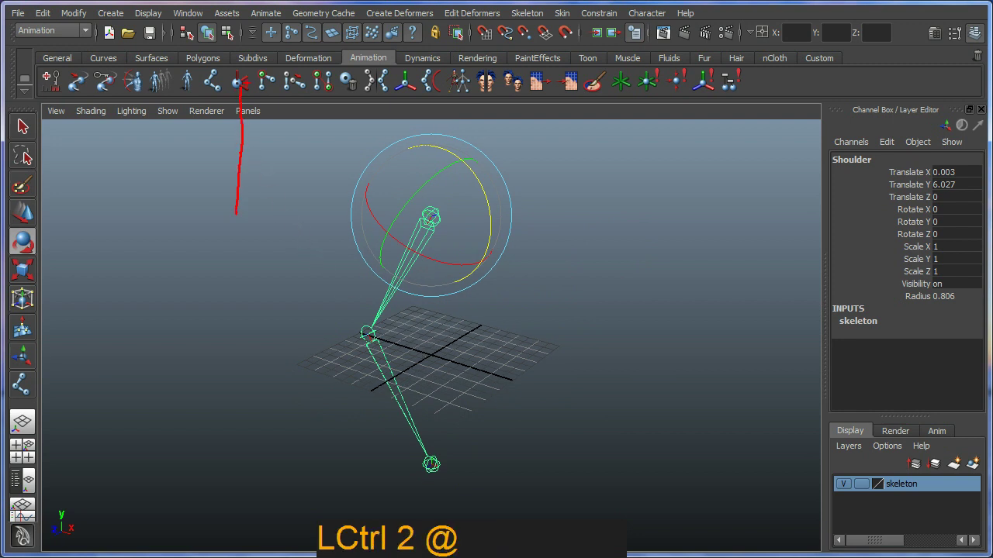
pyautogui.press('Escape')
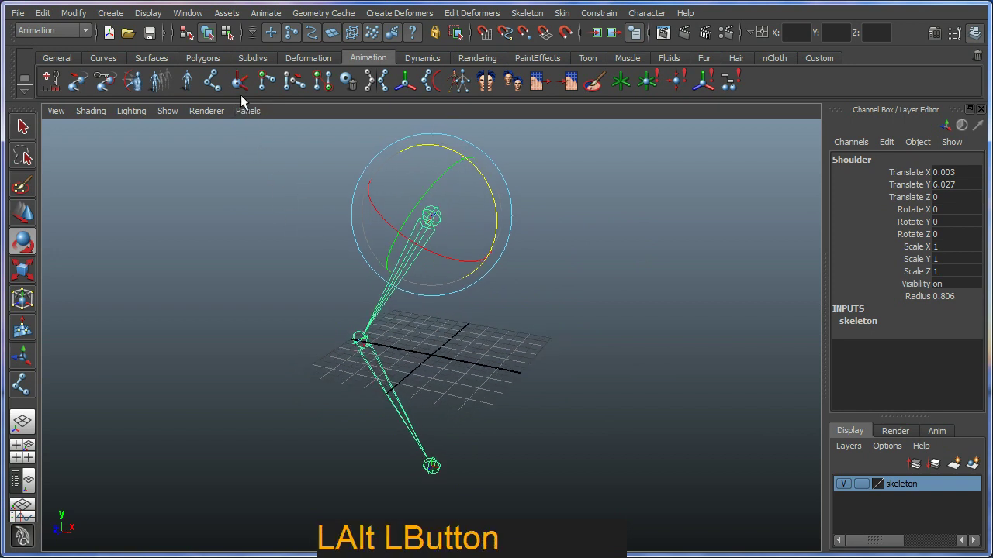
pyautogui.click(247, 89)
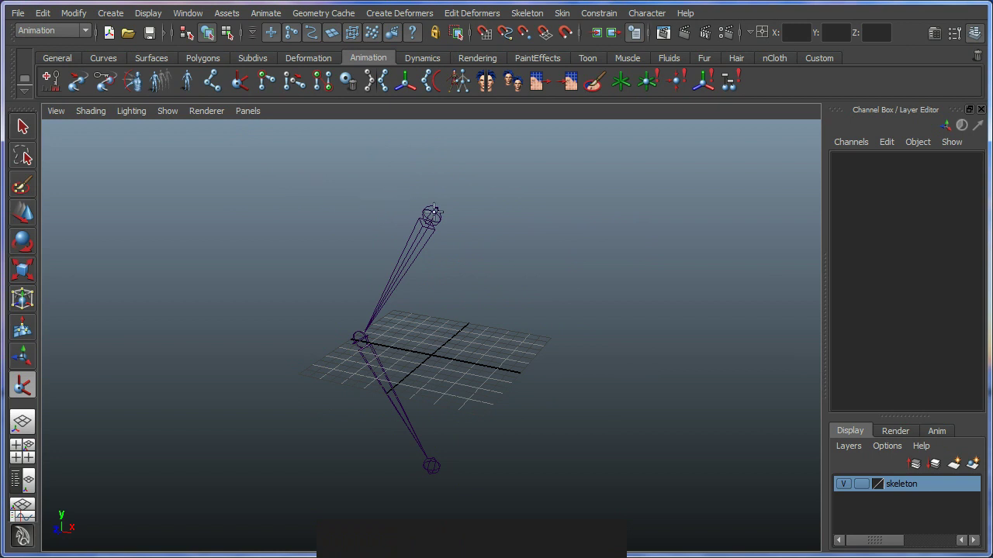
pyautogui.click(436, 213)
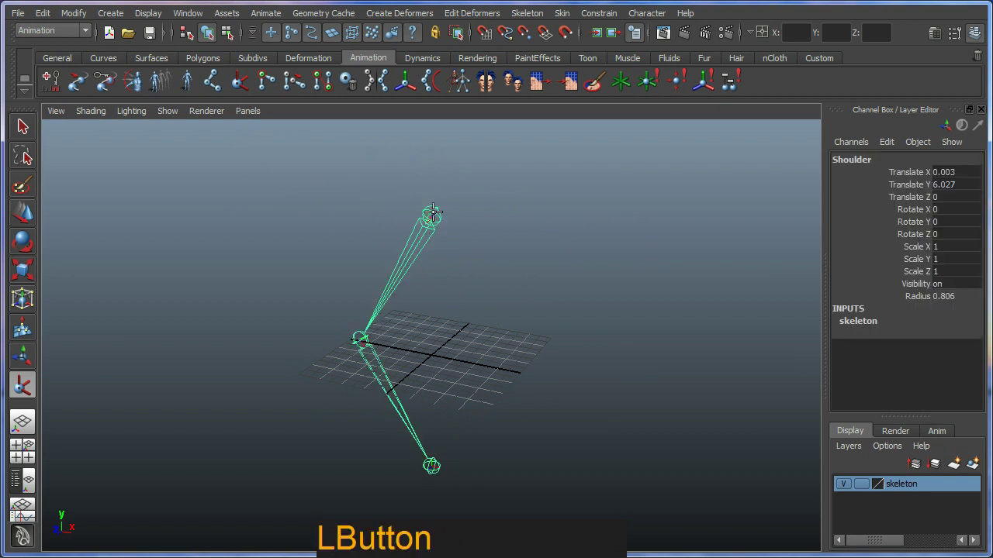
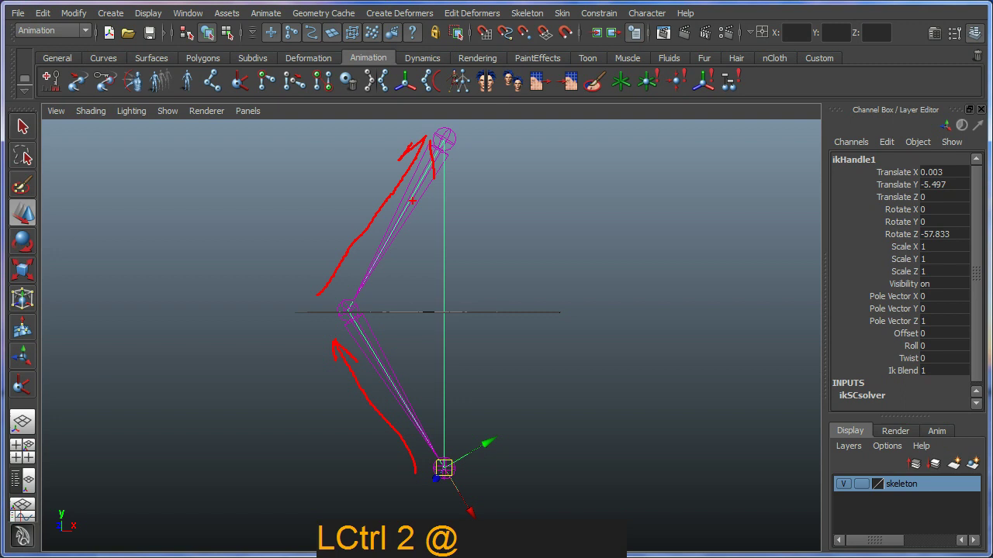
pyautogui.press('Escape')
pyautogui.press('ctrl+2')
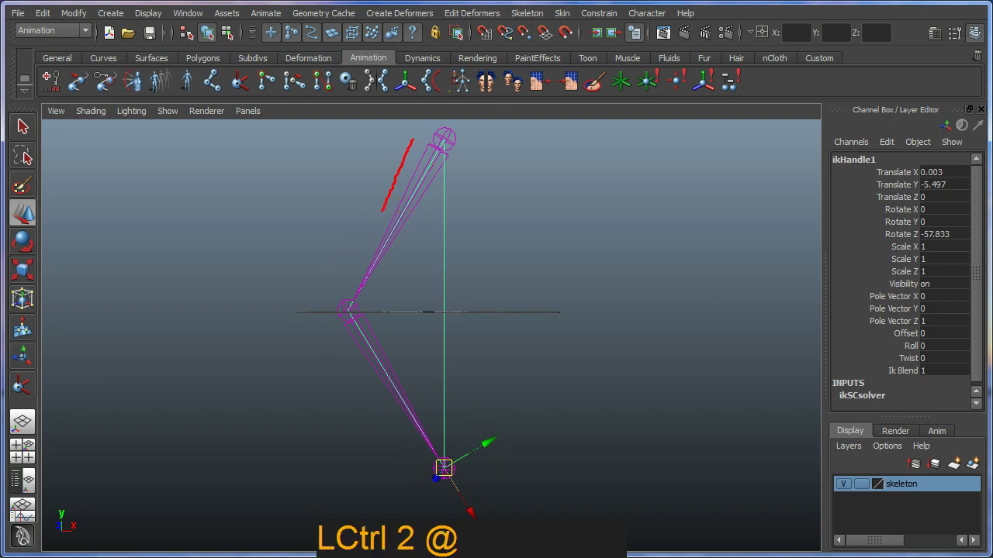
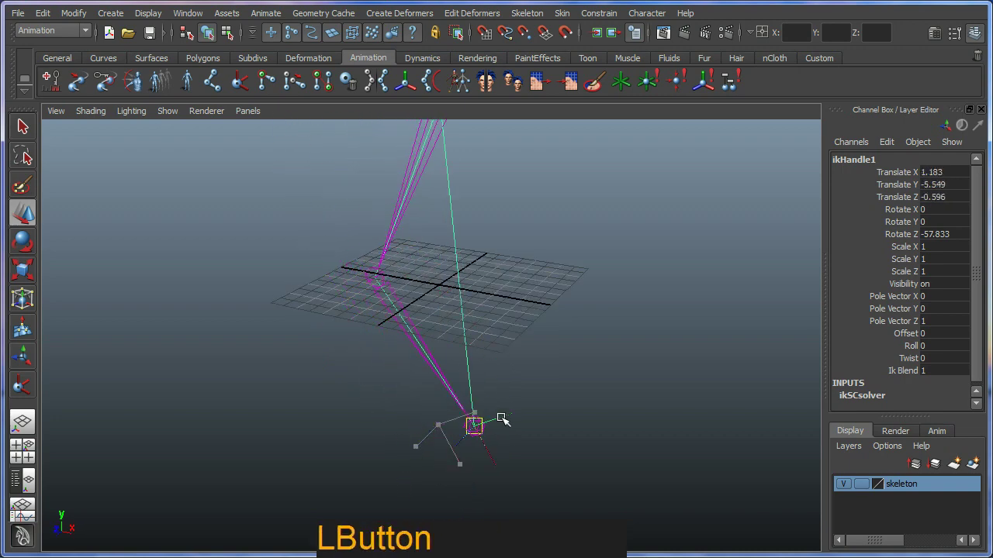
# Step: Undo the test moves so the IK handle returns to the wrist
pyautogui.press('ctrl+z')
pyautogui.middleClick(474, 391)
pyautogui.rightClick(479, 415)
pyautogui.click(490, 399)
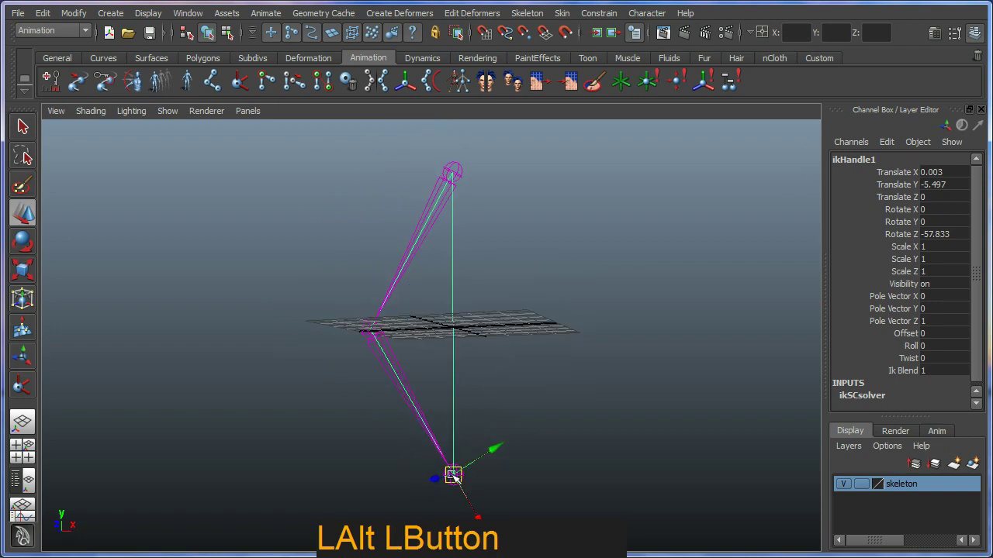
pyautogui.press('ctrl+z')
pyautogui.click(513, 380)
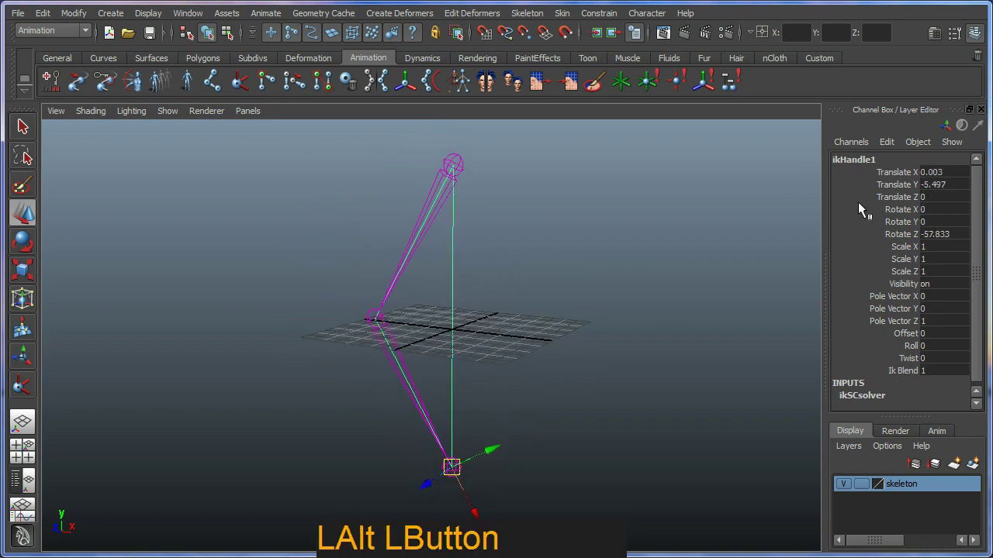
# Step: Rename ikHandle1 to 'Arm_IK' and test-rotate it to bend the elbow
pyautogui.click(855, 165)
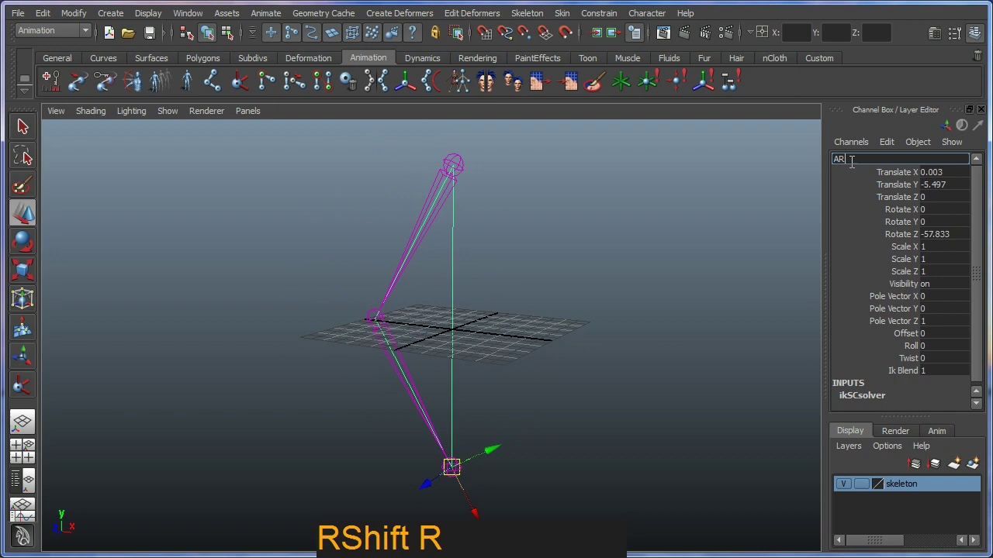
pyautogui.press('BackSpace')
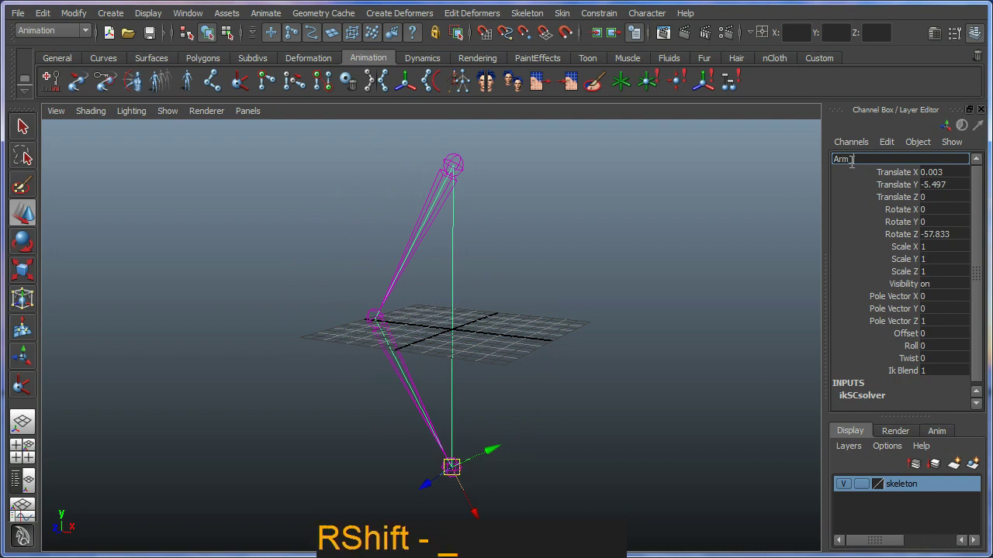
pyautogui.press('Return')
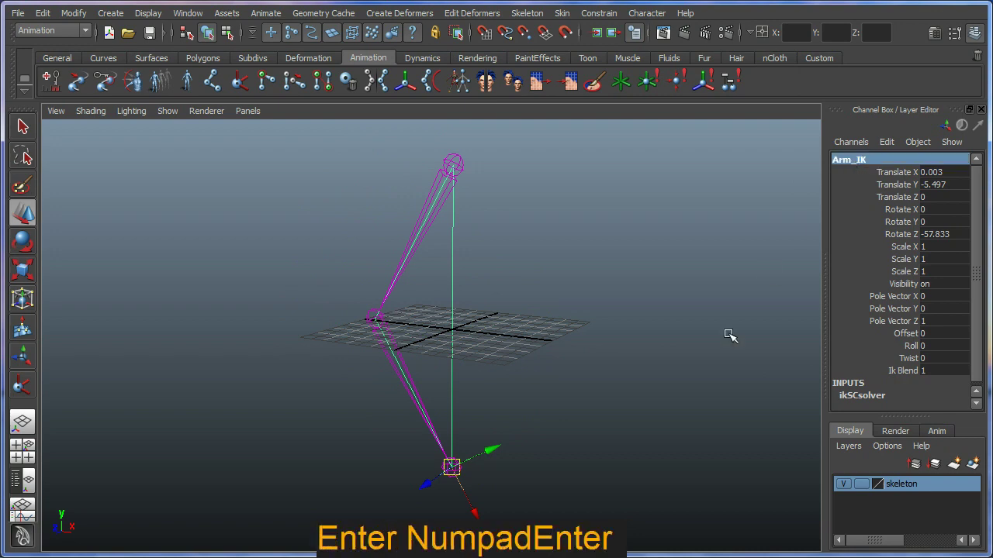
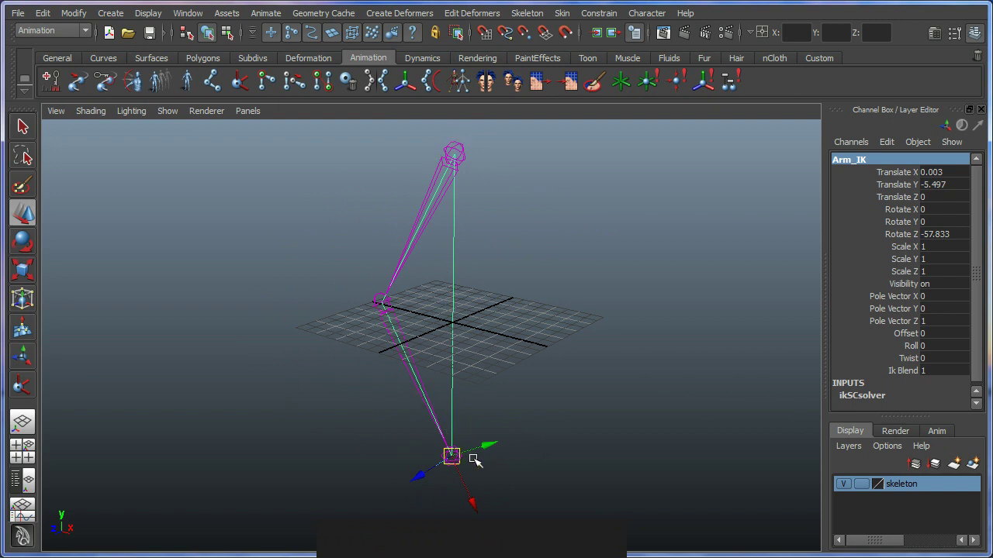
pyautogui.click(484, 487)
pyautogui.rightClick(490, 470)
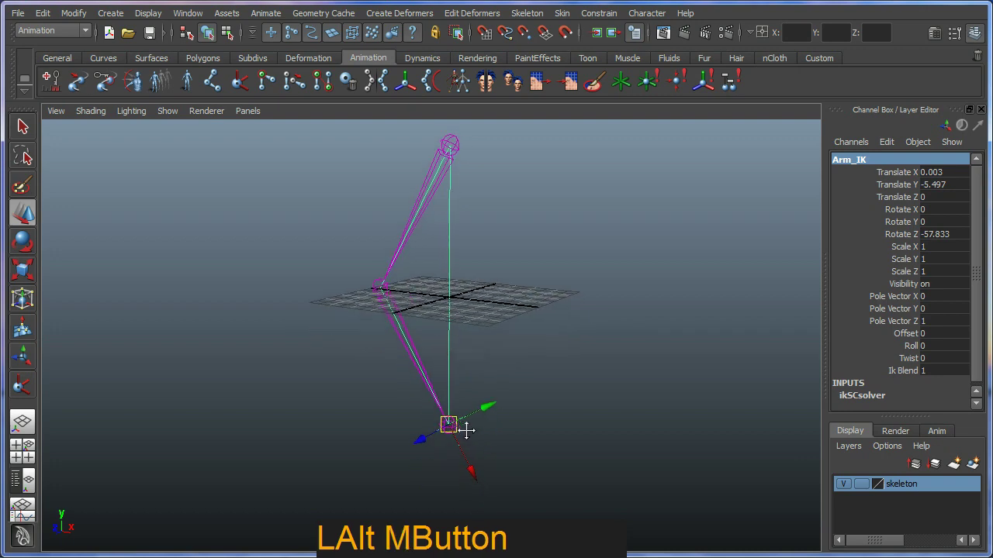
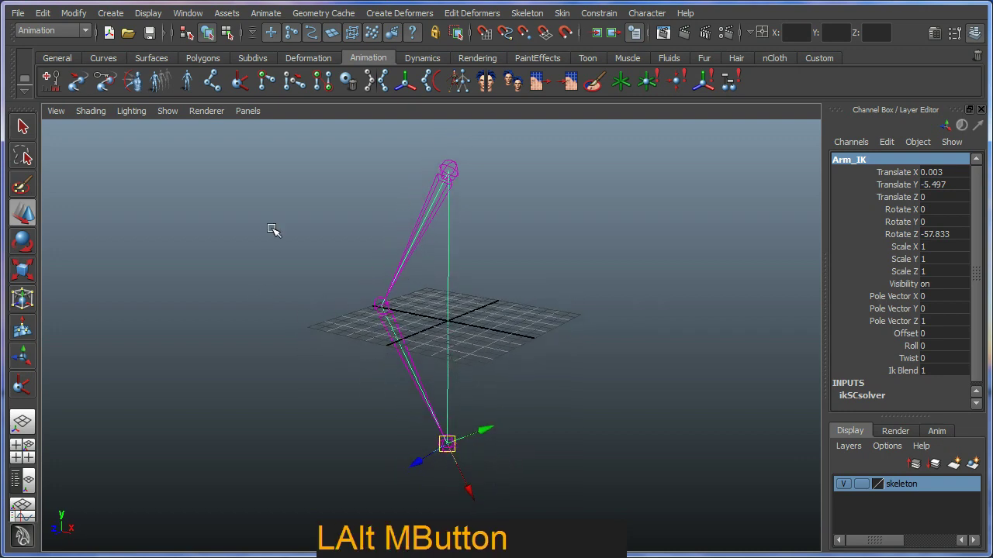
# Step: Create nurbsCircle1 on the grid from the Curves shelf
pyautogui.click(390, 335)
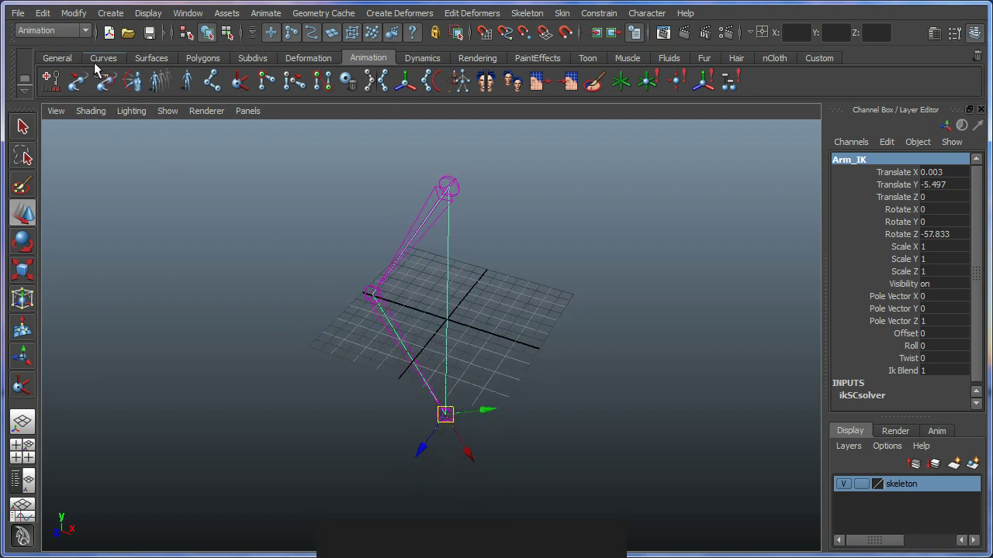
pyautogui.click(100, 66)
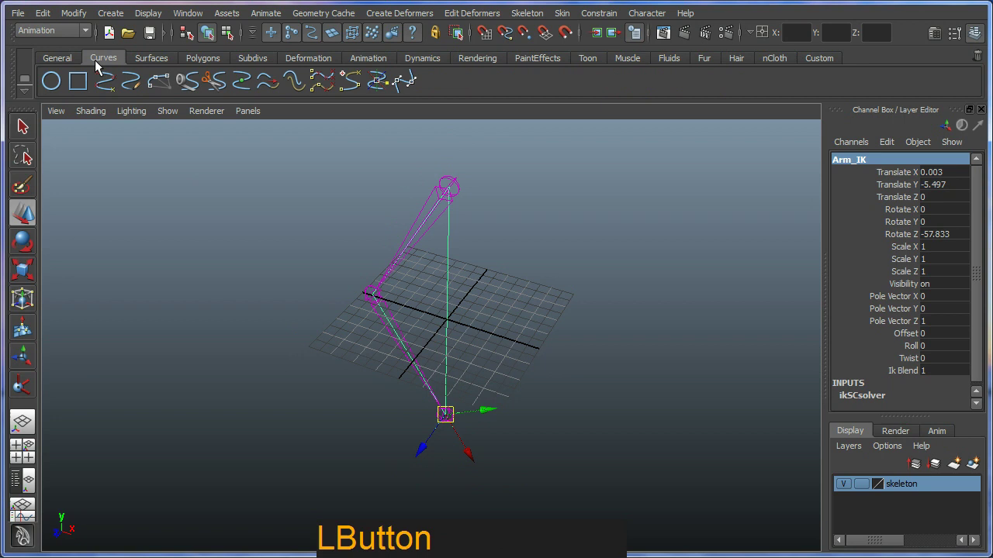
pyautogui.press('ctrl+2')
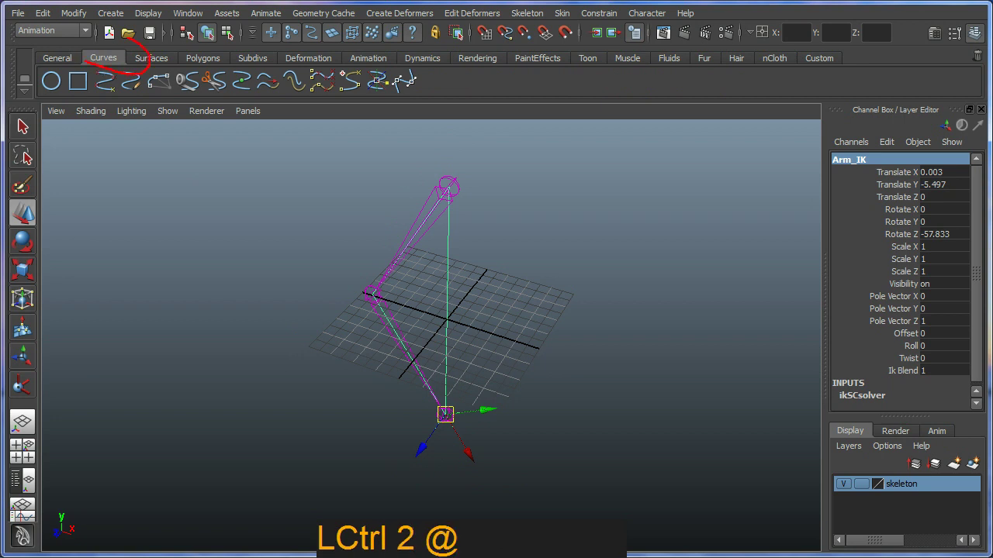
pyautogui.press('Escape')
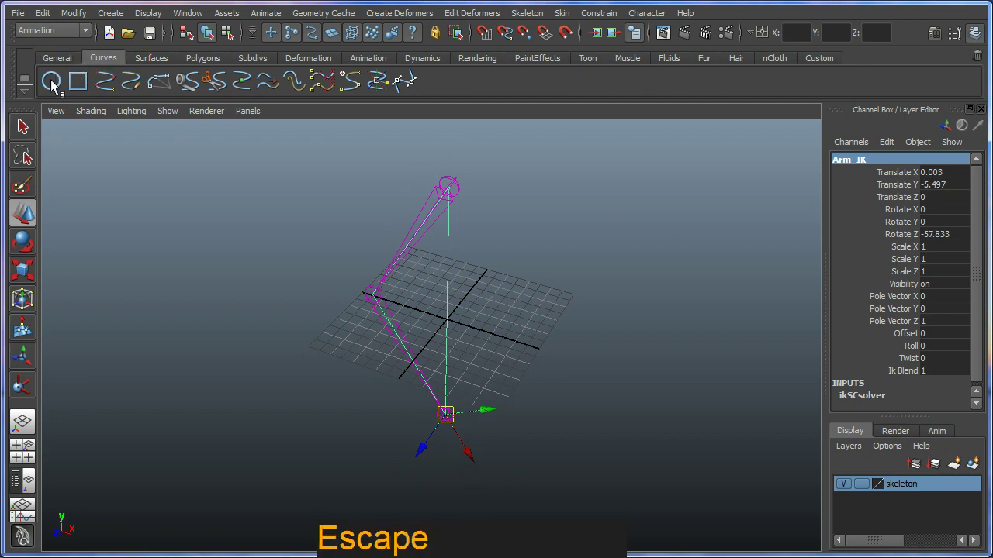
pyautogui.click(55, 85)
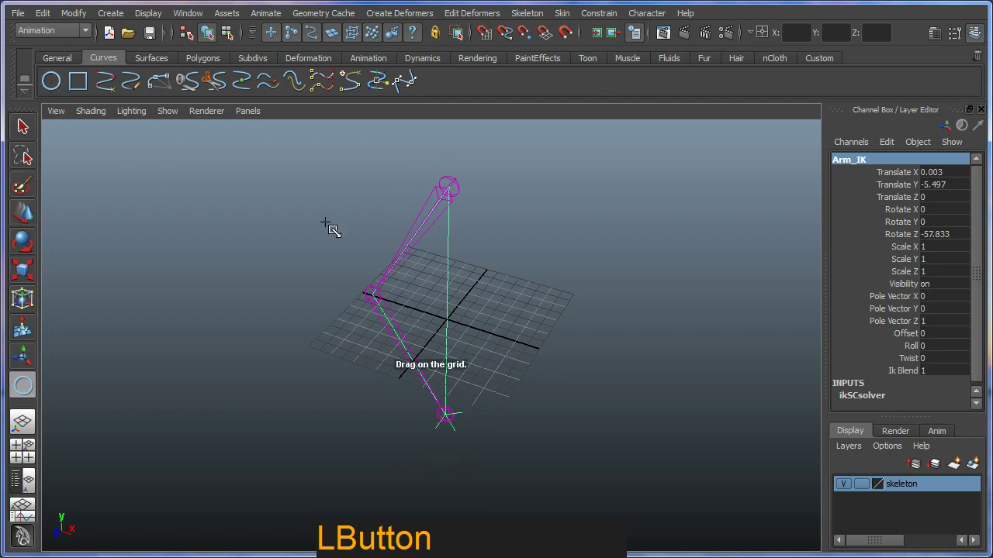
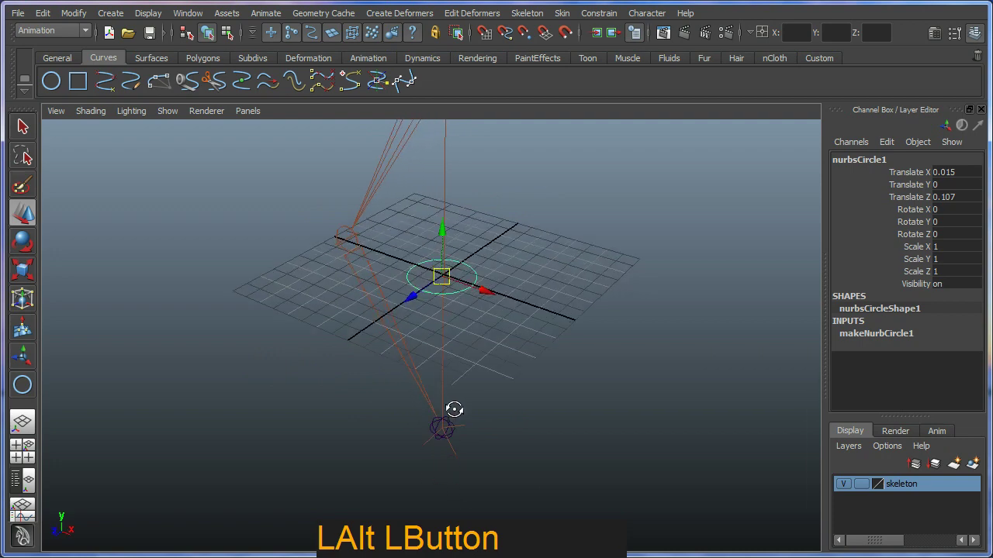
# Step: Enable Snap to Points and snap the circle onto the wrist joint at Translate Y -5.497
pyautogui.press('ctrl+2')
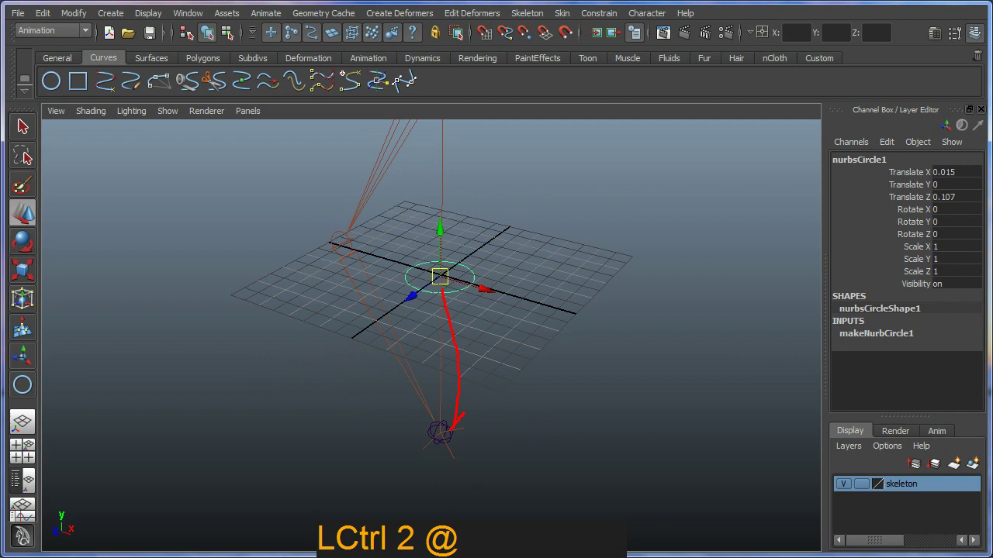
pyautogui.press('Escape')
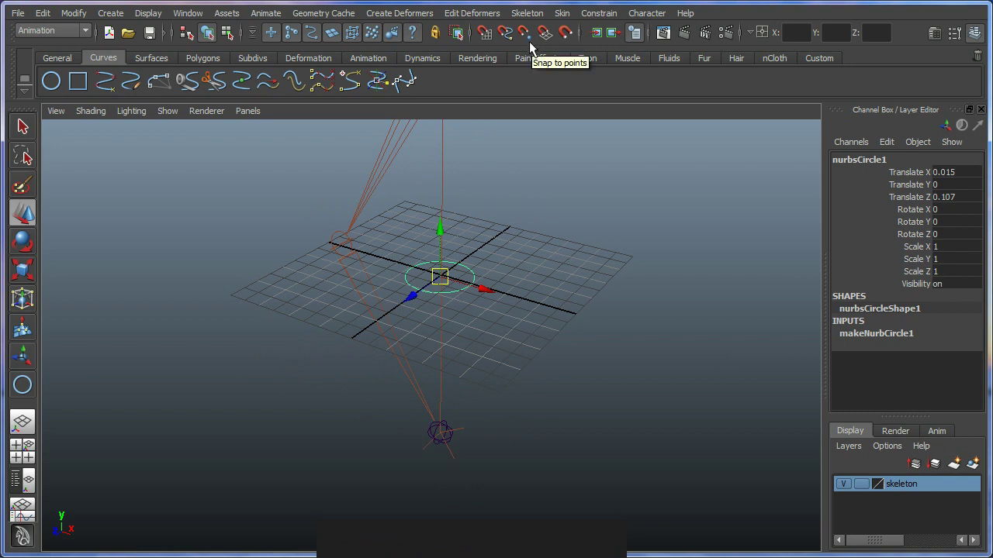
pyautogui.click(534, 47)
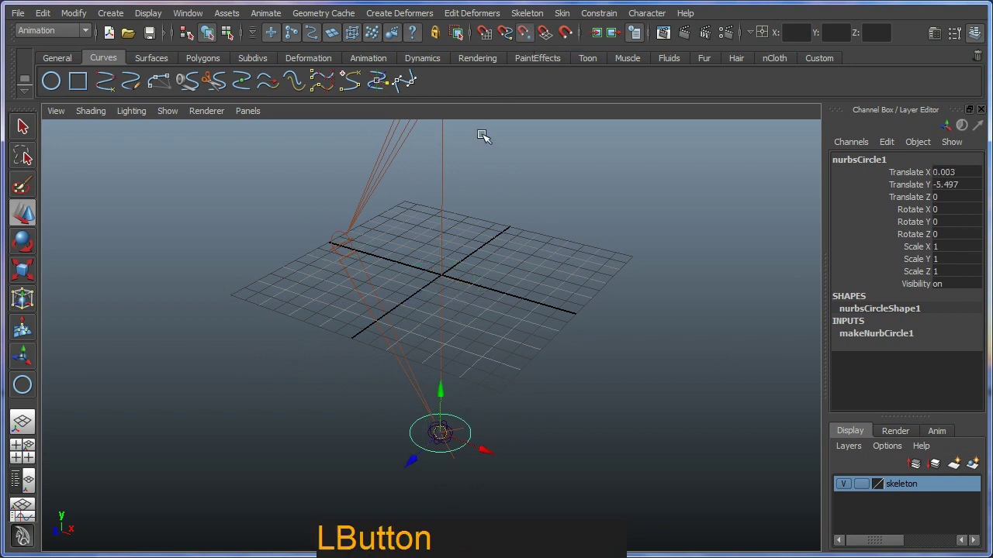
pyautogui.click(528, 36)
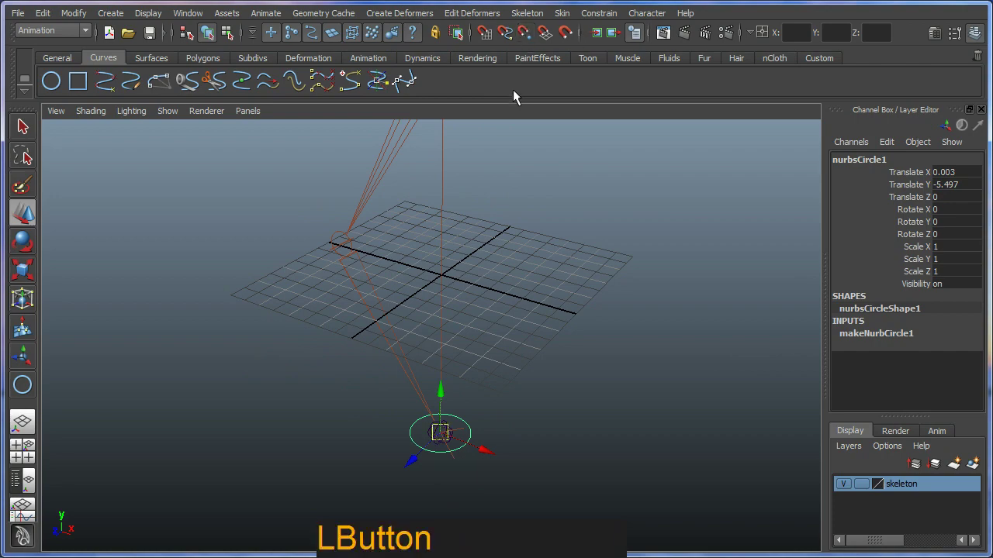
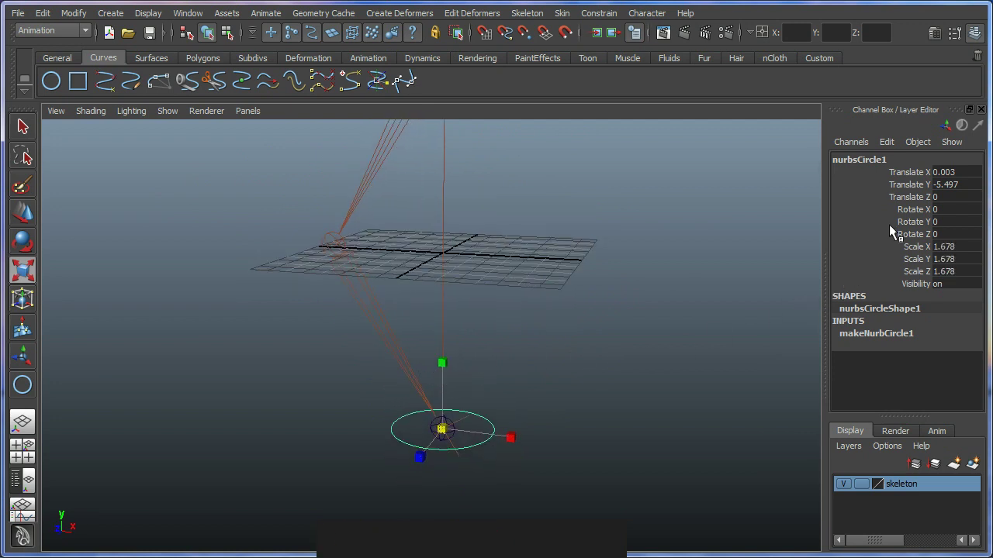
# Step: Scale the wrist circle nurbsCircle1 uniformly to 1.678
pyautogui.press('ctrl+2')
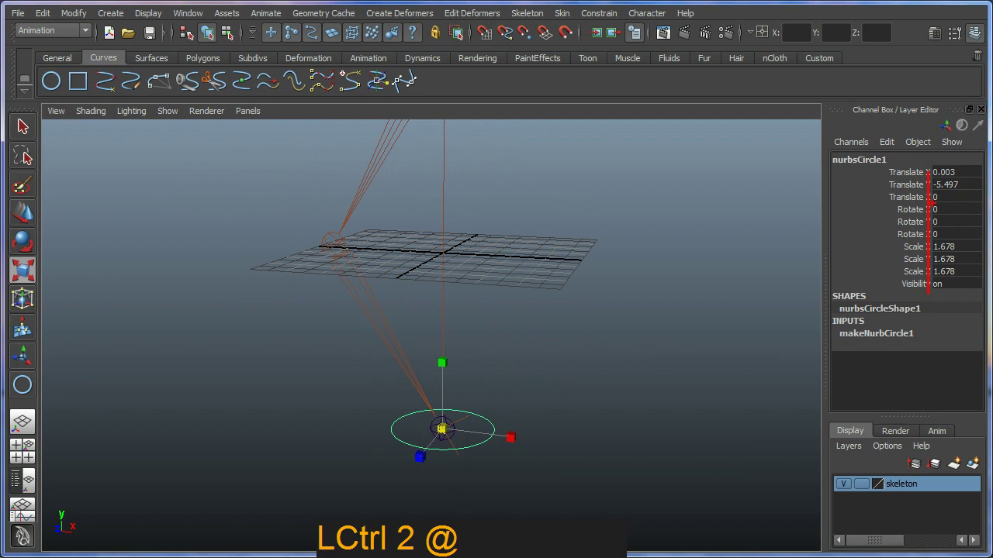
pyautogui.press('Escape')
# Step: Freeze the circle's transformations so its scale reads 1 and rotation 0
pyautogui.click(91, 15)
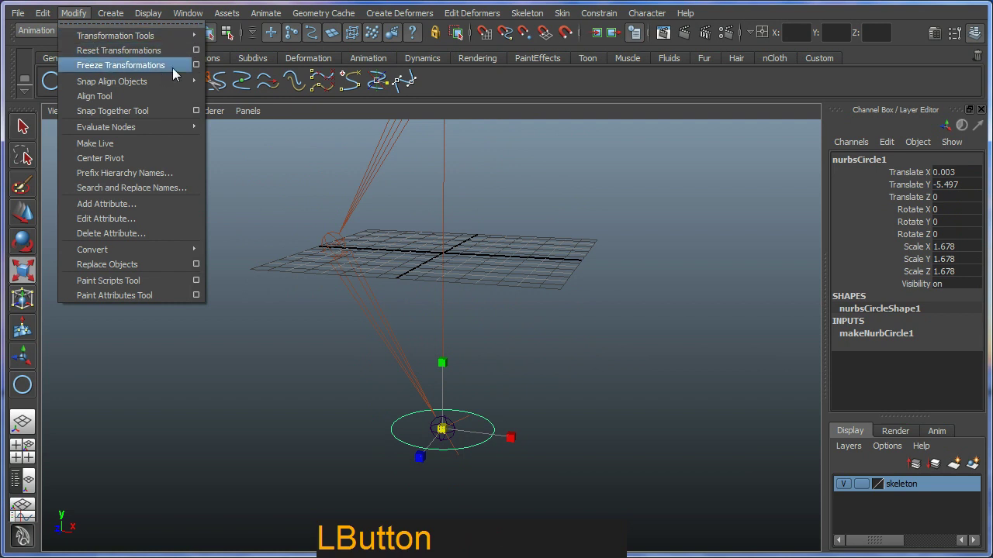
pyautogui.click(177, 76)
pyautogui.press('ctrl+2')
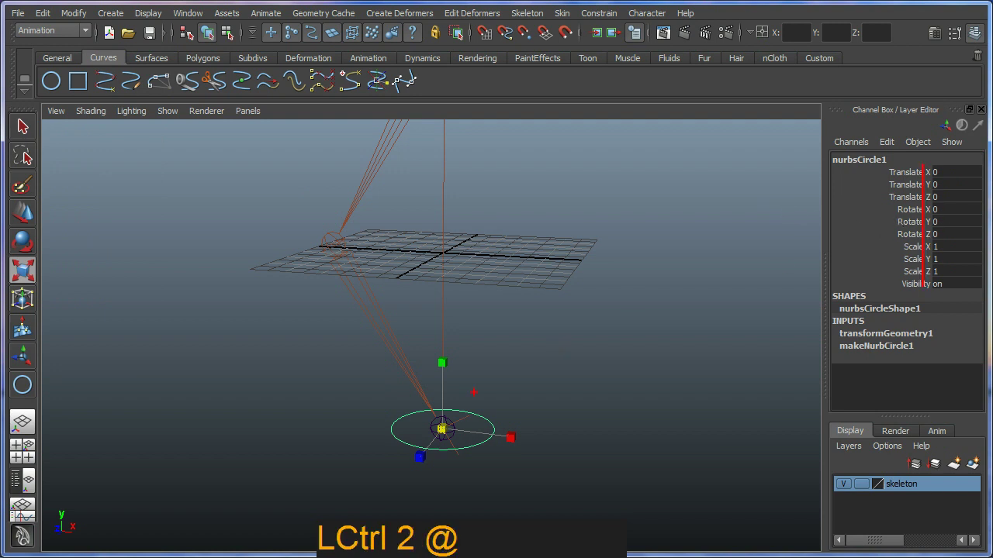
pyautogui.press('Escape')
pyautogui.rightClick(524, 350)
pyautogui.click(512, 344)
pyautogui.press('w')
pyautogui.click(460, 422)
pyautogui.middleClick(487, 392)
pyautogui.rightClick(474, 404)
pyautogui.click(437, 438)
pyautogui.press('ctrl+z')
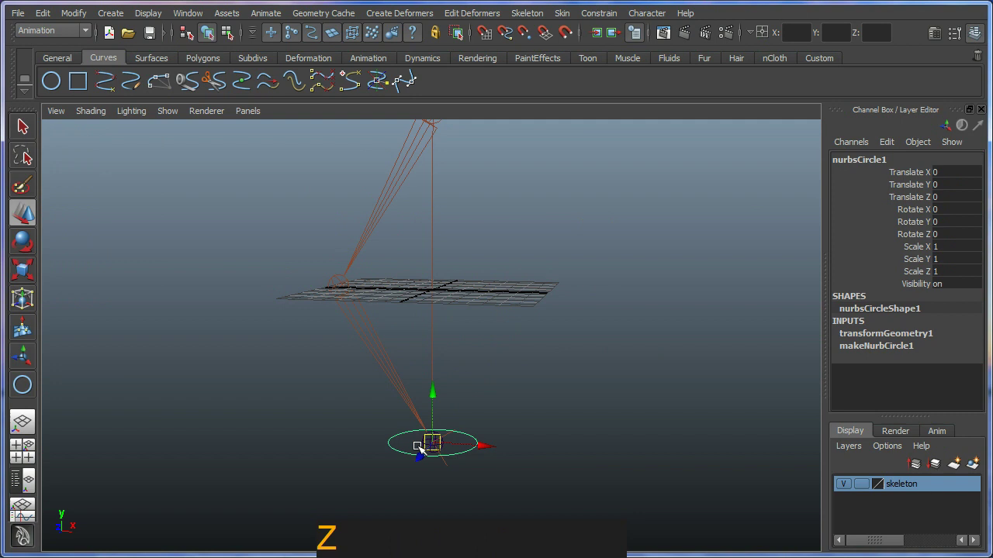
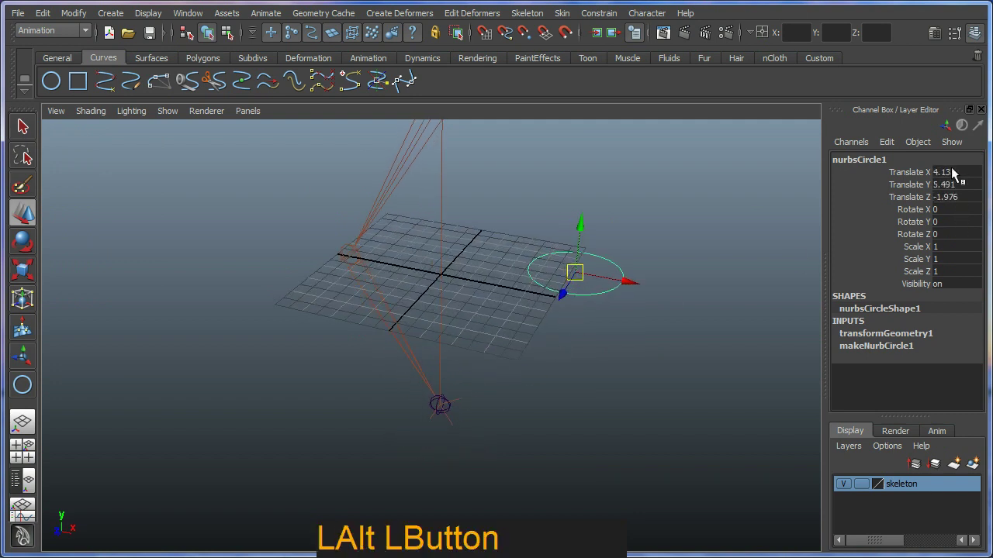
# Step: Zero the circle's Translate X/Y/Z in the Channel Box so it sits on the wrist
pyautogui.press('0')
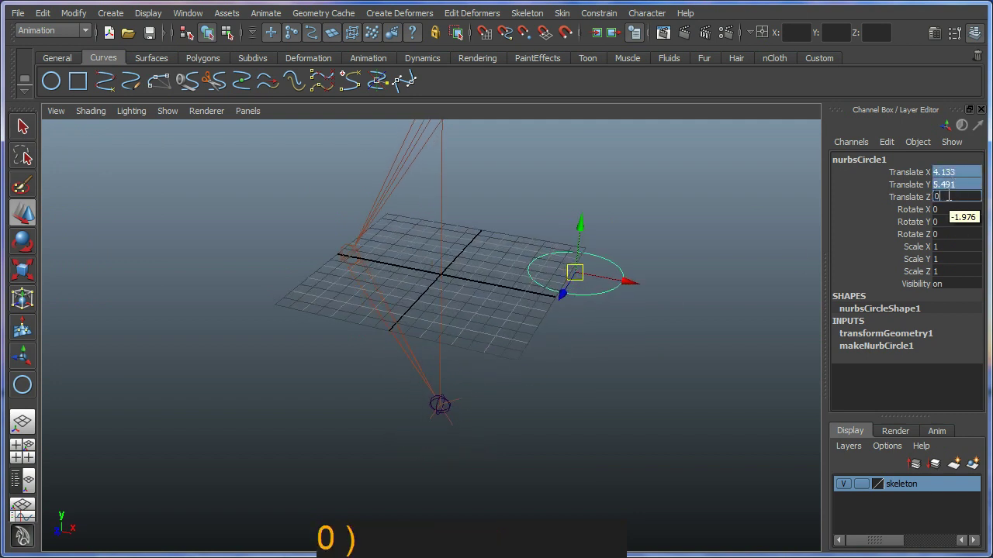
pyautogui.press('Return')
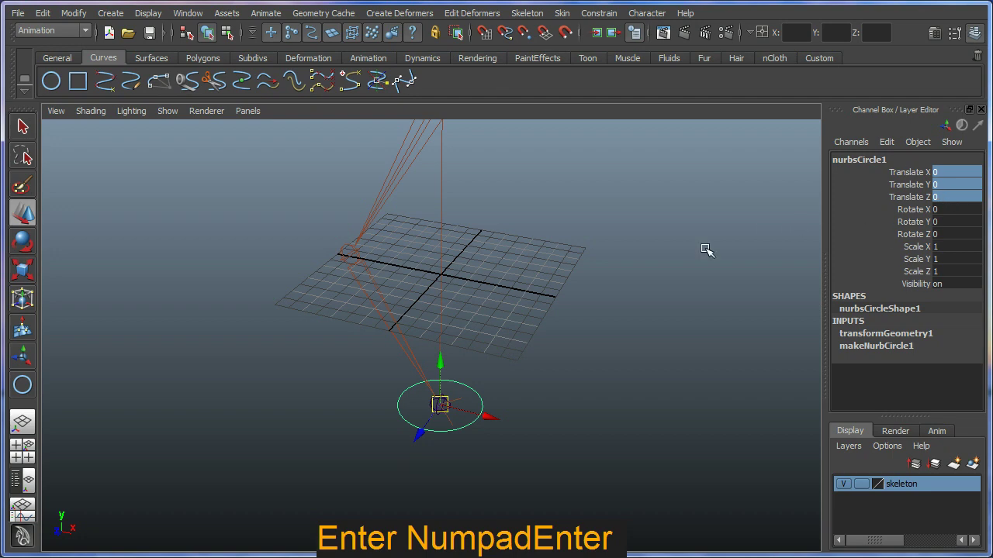
pyautogui.middleClick(476, 442)
pyautogui.rightClick(507, 433)
pyautogui.click(536, 457)
pyautogui.middleClick(477, 404)
pyautogui.rightClick(423, 414)
pyautogui.click(415, 402)
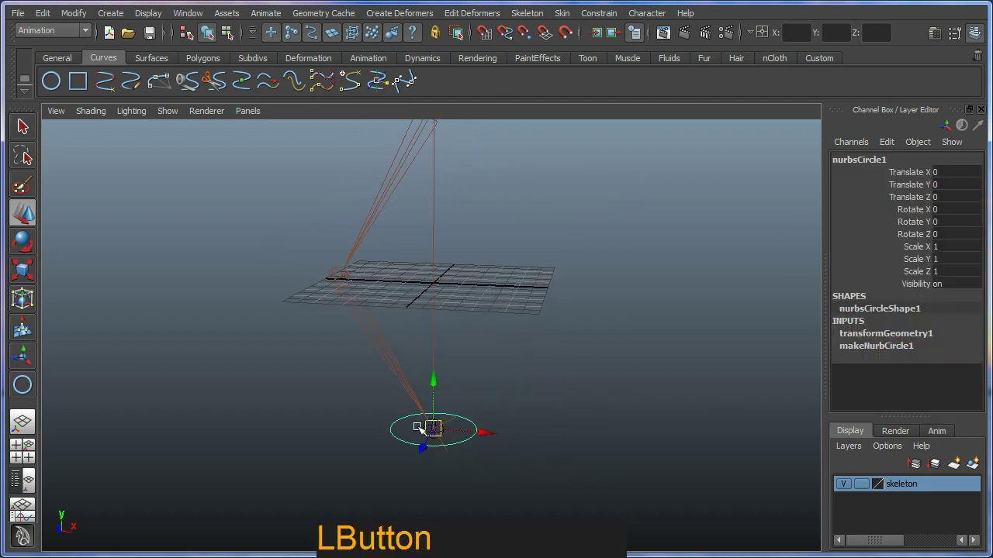
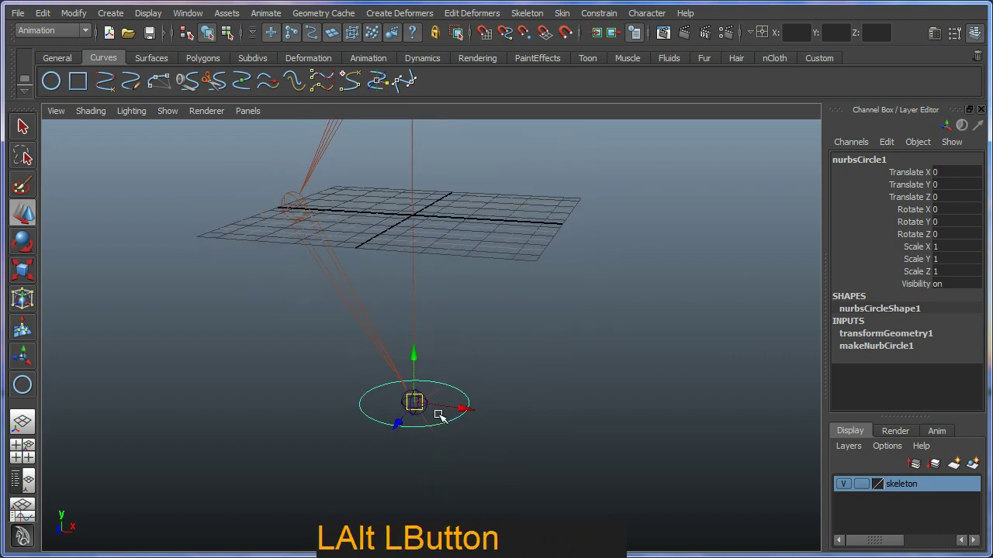
# Step: Select the circle then the Arm_IK handle and apply a Point Constraint from the Animation shelf
pyautogui.click(514, 420)
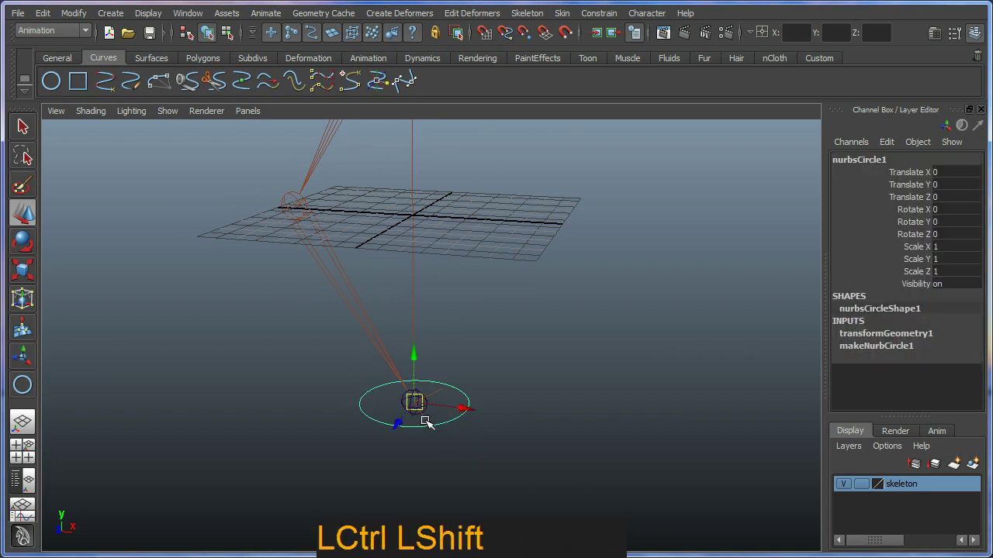
pyautogui.click(430, 422)
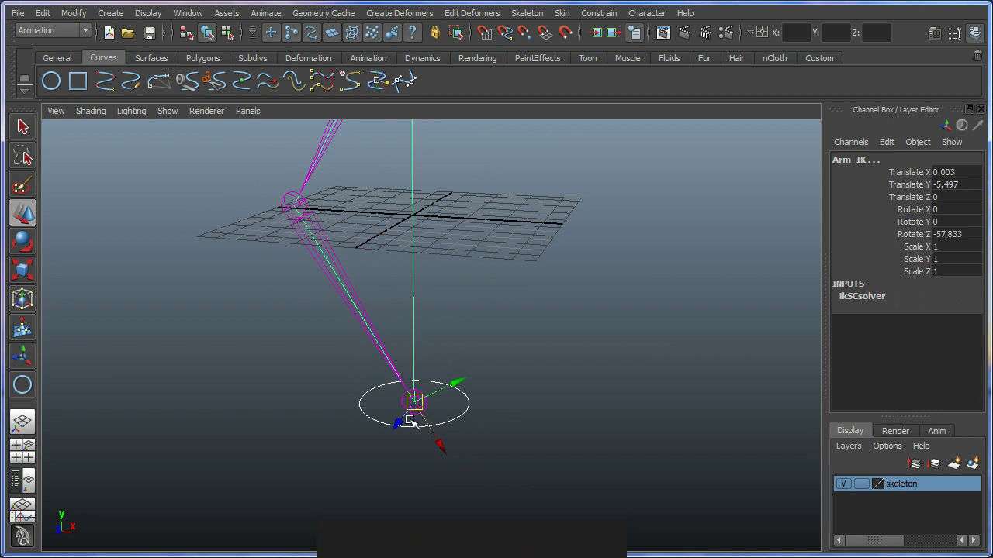
pyautogui.press('ctrl+2')
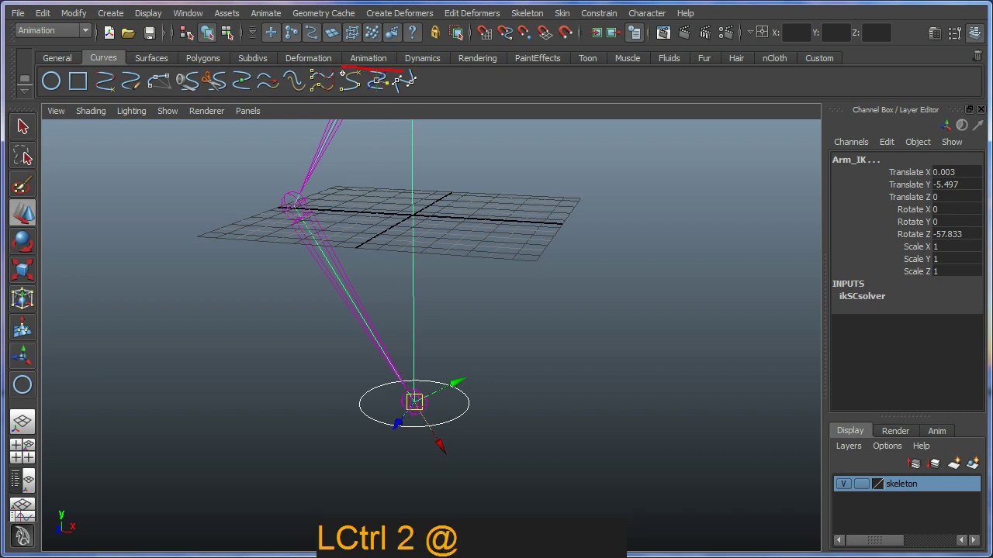
pyautogui.press('Escape')
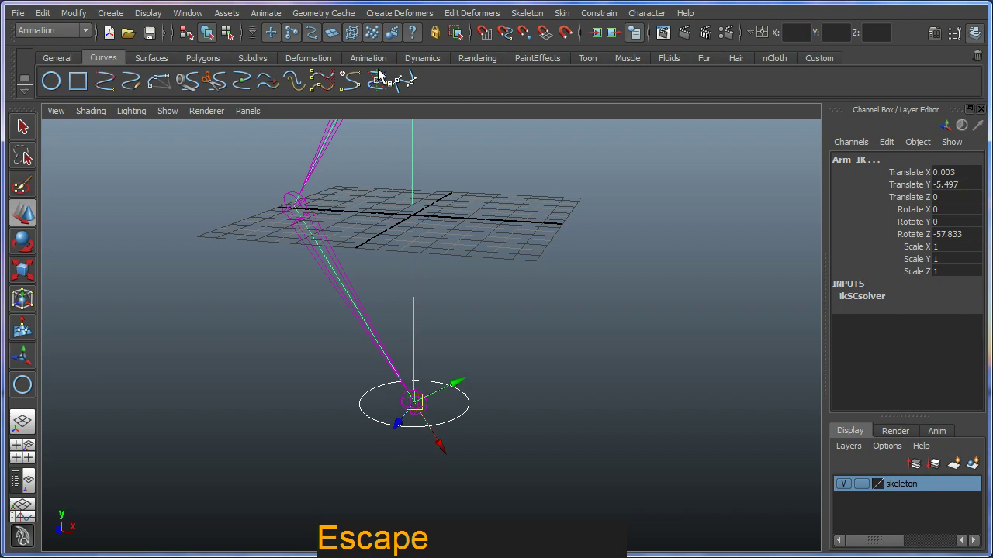
pyautogui.click(381, 66)
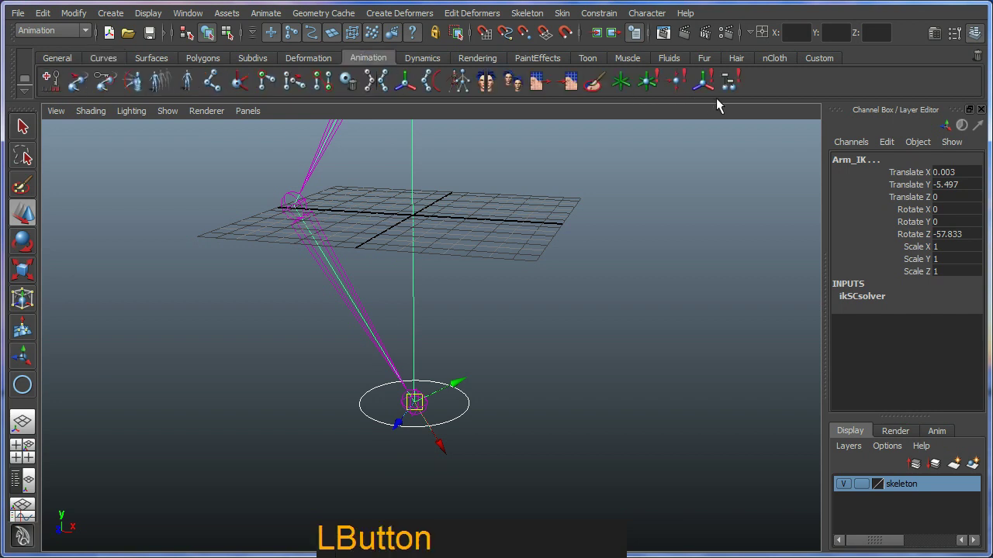
pyautogui.press('ctrl+2')
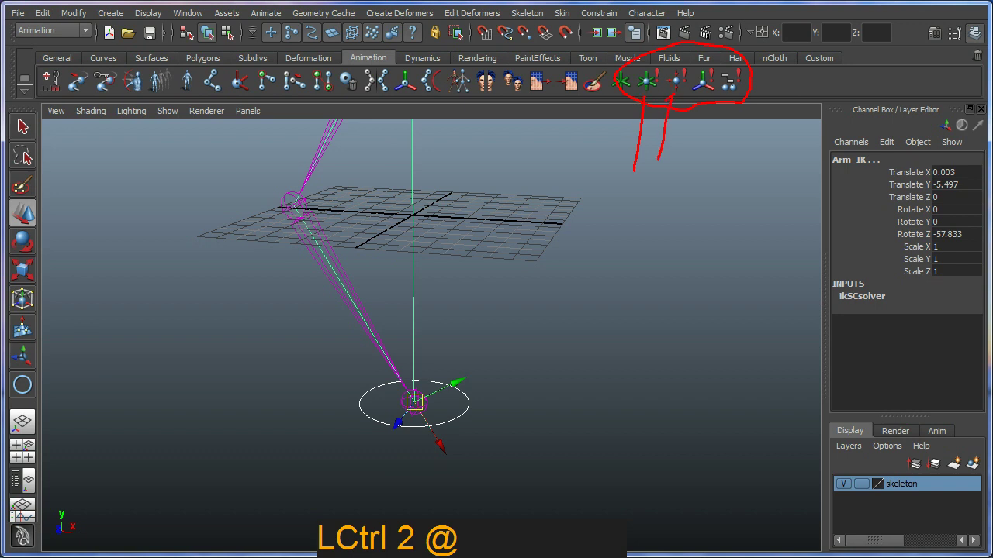
pyautogui.press('Escape')
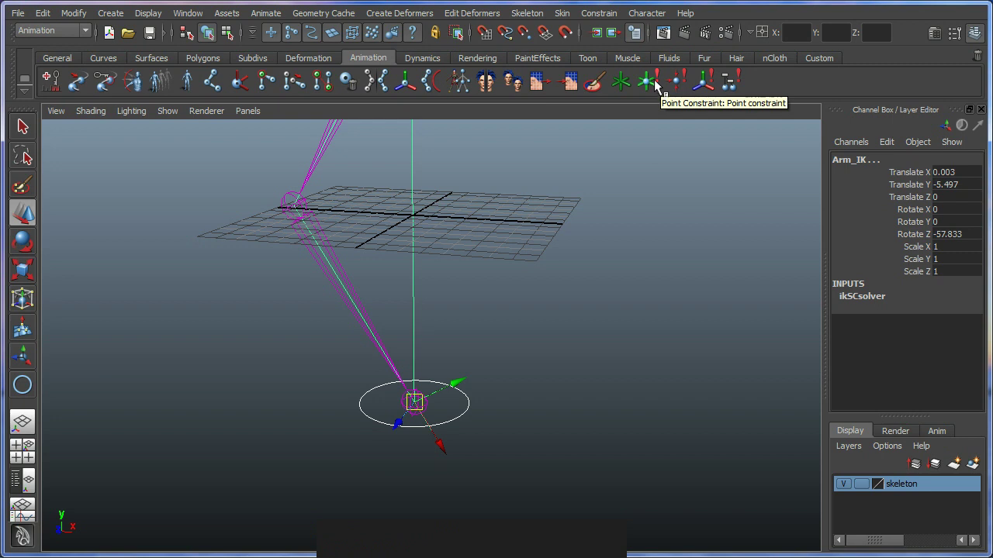
pyautogui.click(508, 387)
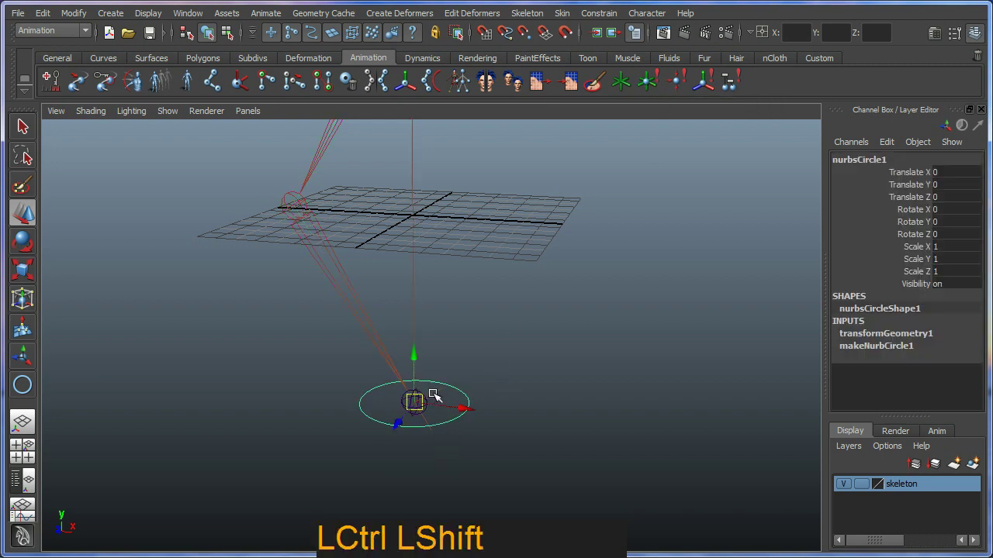
pyautogui.click(439, 394)
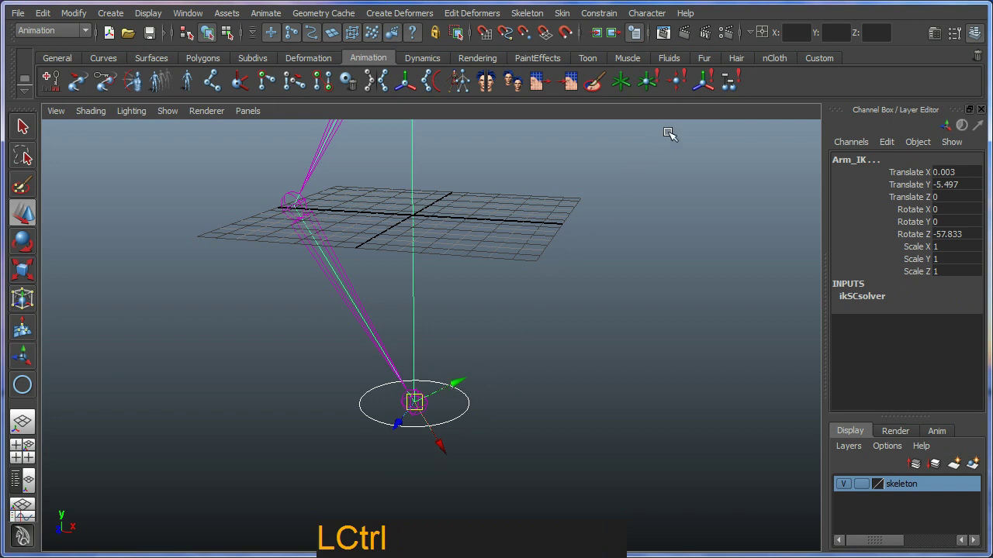
pyautogui.click(644, 88)
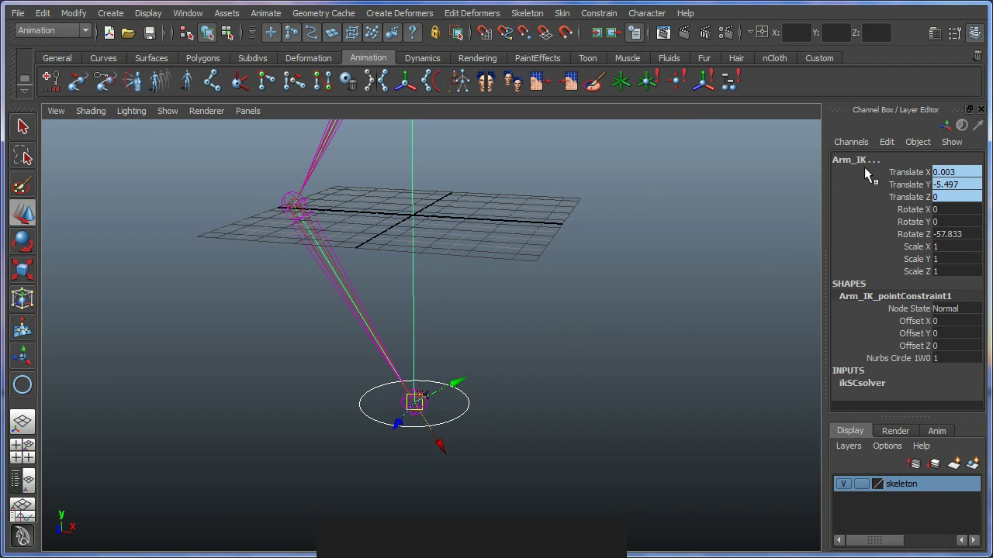
pyautogui.click(871, 165)
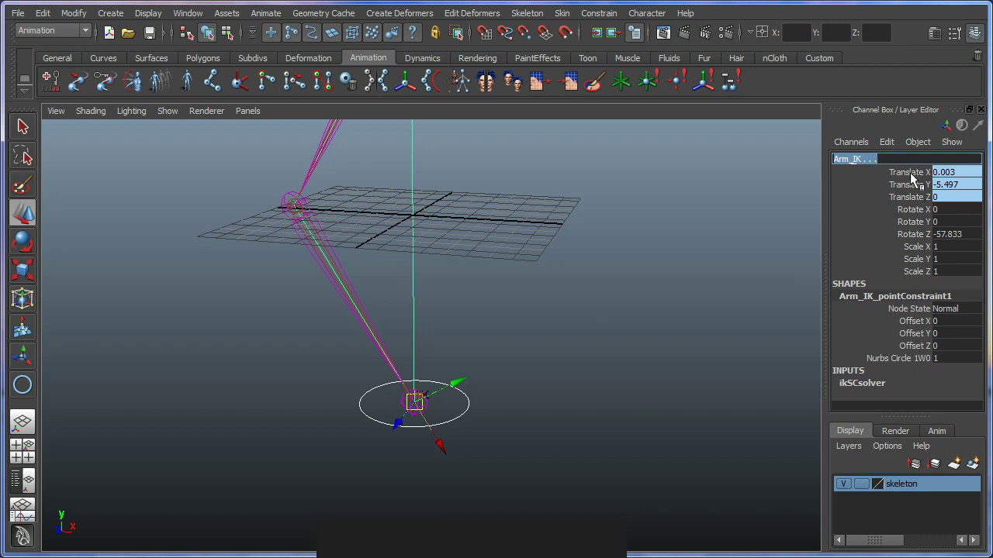
pyautogui.click(586, 349)
pyautogui.click(456, 433)
pyautogui.rightClick(474, 358)
pyautogui.click(412, 378)
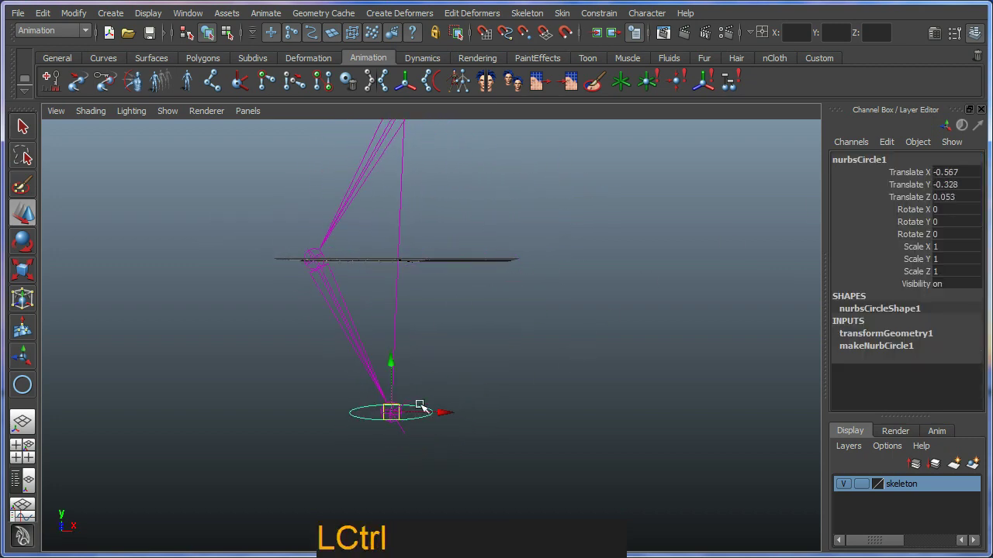
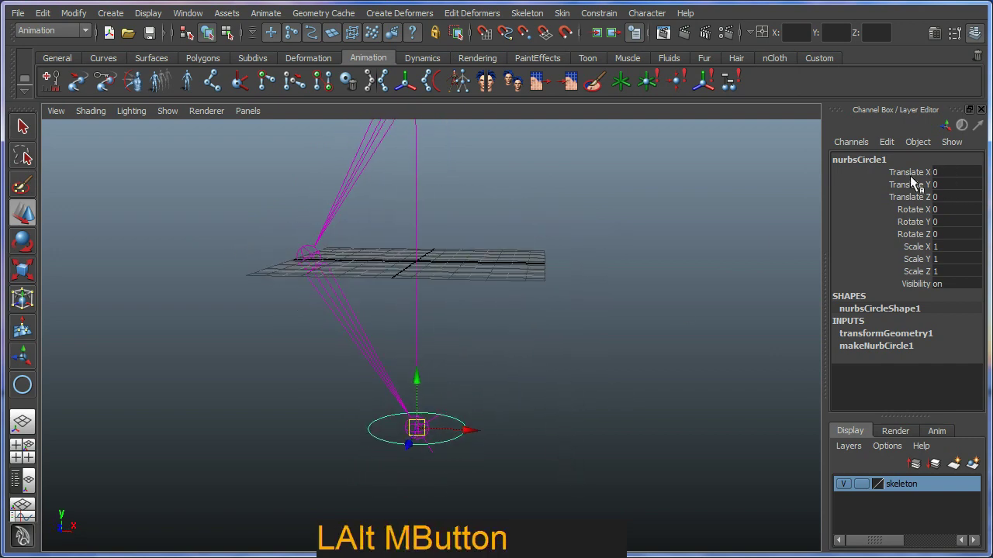
# Step: Rename the circle Arm_CTRL and put it on a new display layer named Controllers
pyautogui.click(887, 164)
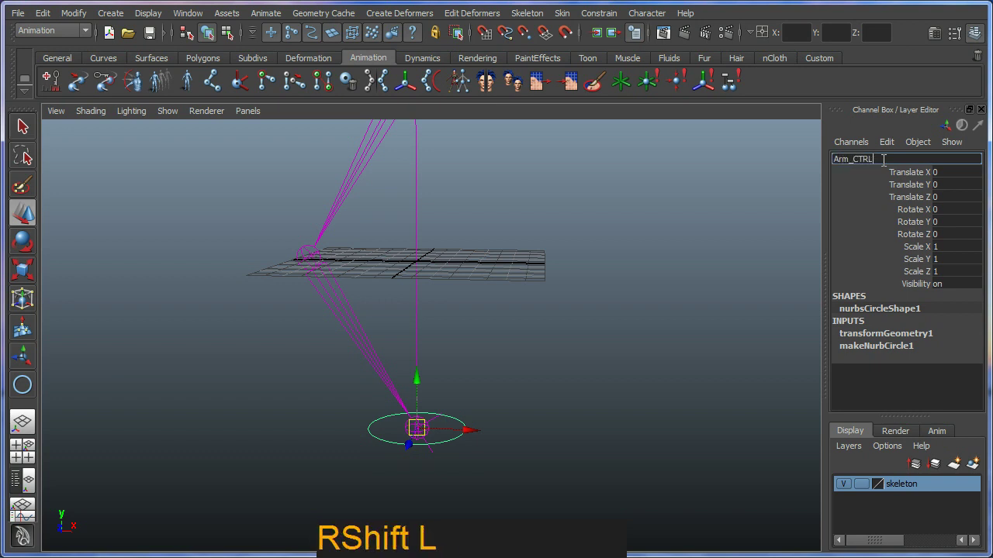
pyautogui.press('Return')
pyautogui.click(634, 405)
pyautogui.middleClick(585, 411)
pyautogui.click(979, 468)
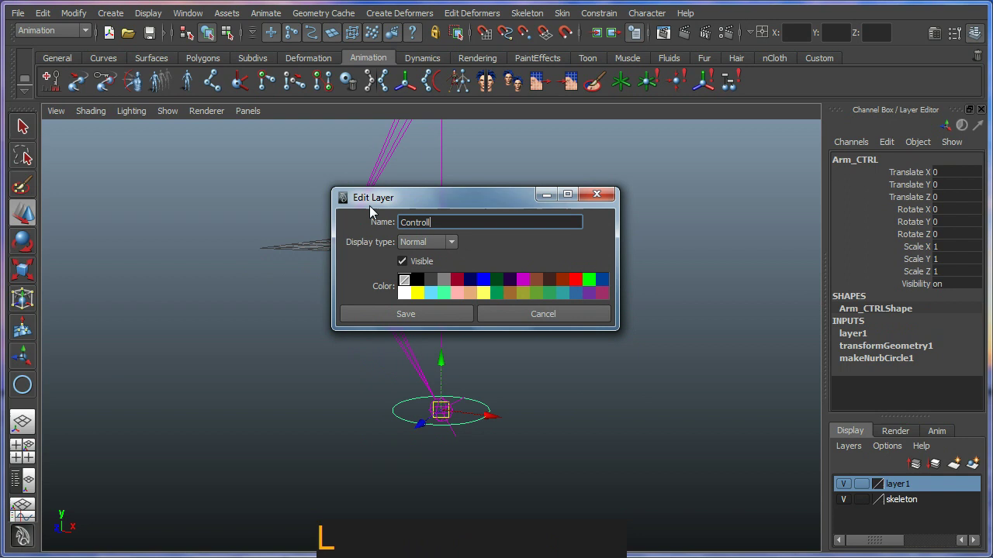
pyautogui.press('Return')
pyautogui.press('KP_Enter')
# Step: Put the Arm_IK handle on its own new display layer named MiscRigSetup
pyautogui.click(437, 314)
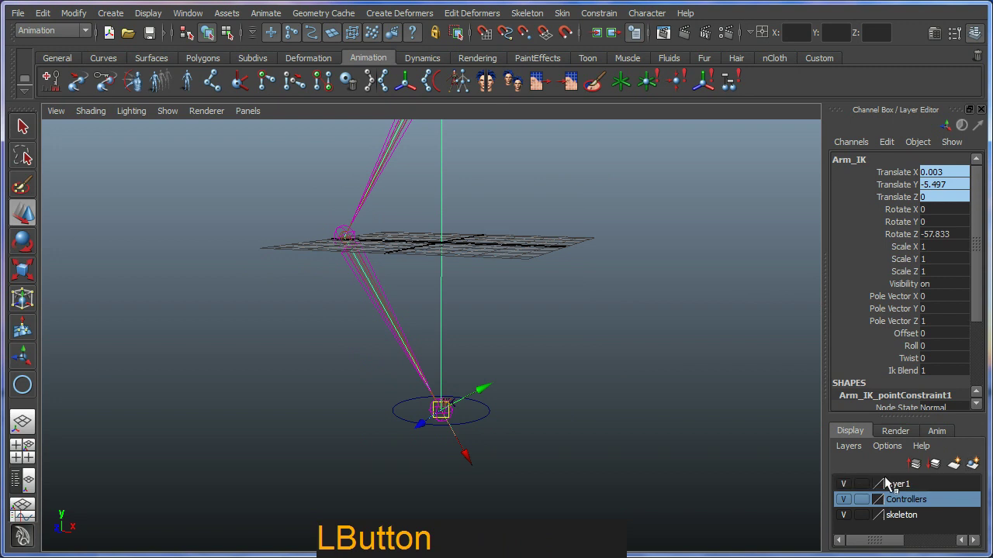
pyautogui.press('BackSpace')
pyautogui.press('shift+m')
pyautogui.press('c')
pyautogui.press('BackSpace')
pyautogui.press('shift+r')
pyautogui.press('g')
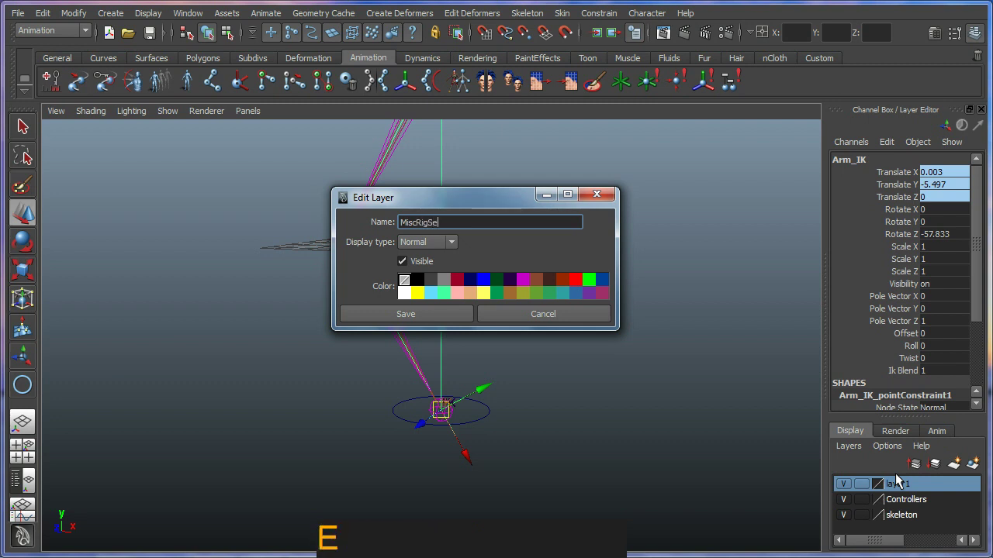
pyautogui.press('Return')
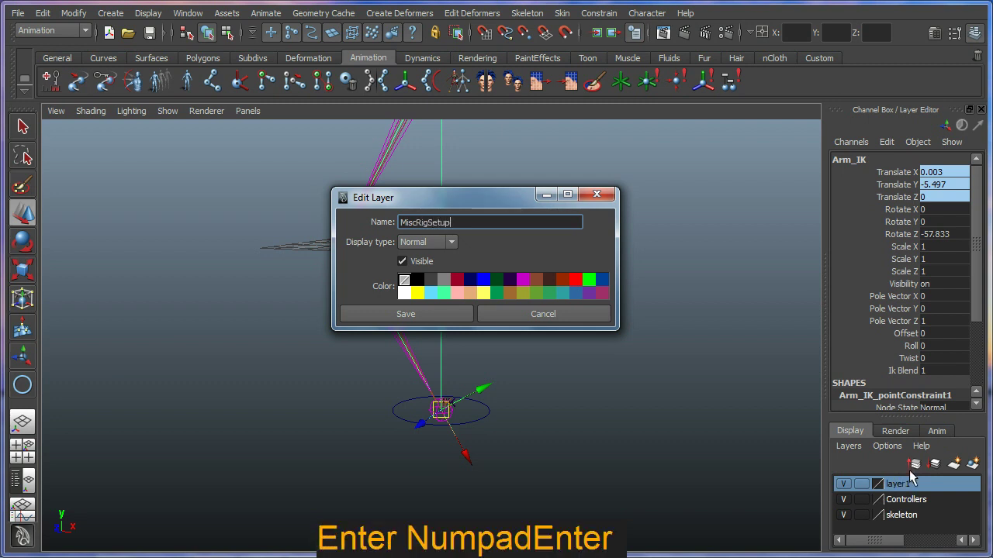
pyautogui.click(466, 315)
pyautogui.click(600, 403)
pyautogui.rightClick(576, 388)
pyautogui.middleClick(549, 368)
pyautogui.rightClick(547, 386)
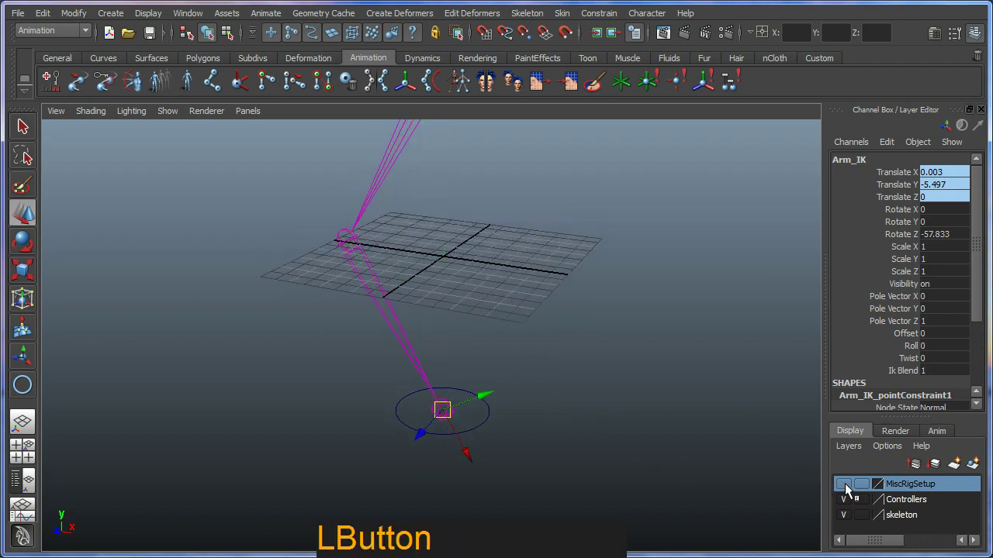